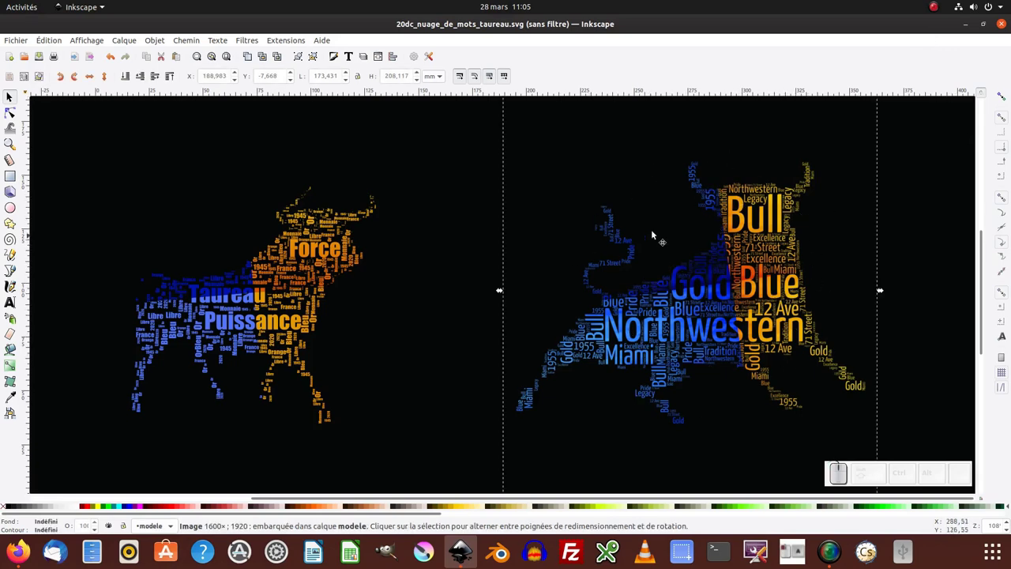
# Step: Select the left bull word cloud before starting a new blank document
pyautogui.click(319, 256)
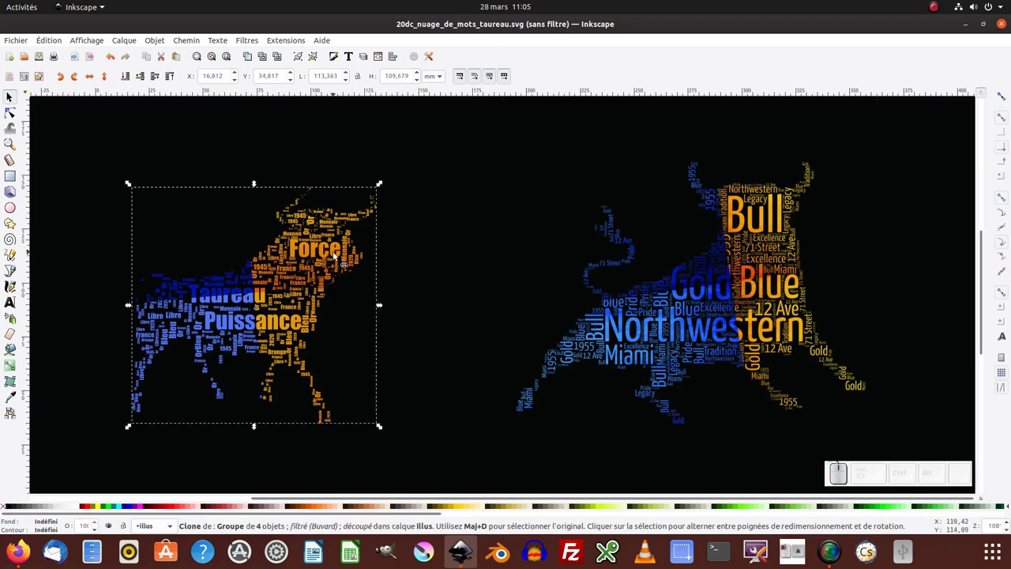
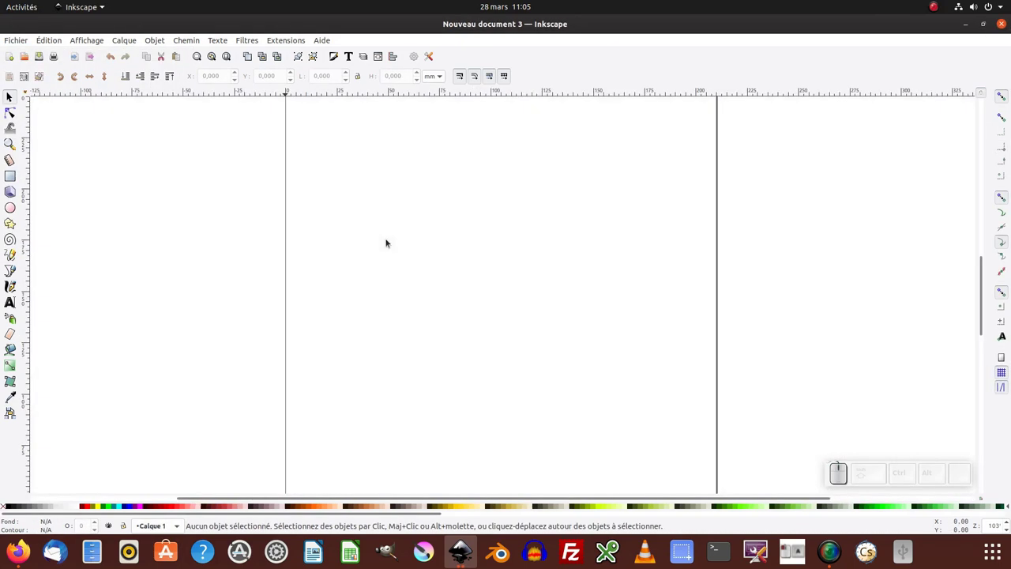
# Step: Switch over to the Firefox window holding the bull silhouette image
pyautogui.press('KP_Subtract')
pyautogui.press('alt+Tab')
pyautogui.press('alt+Tab')
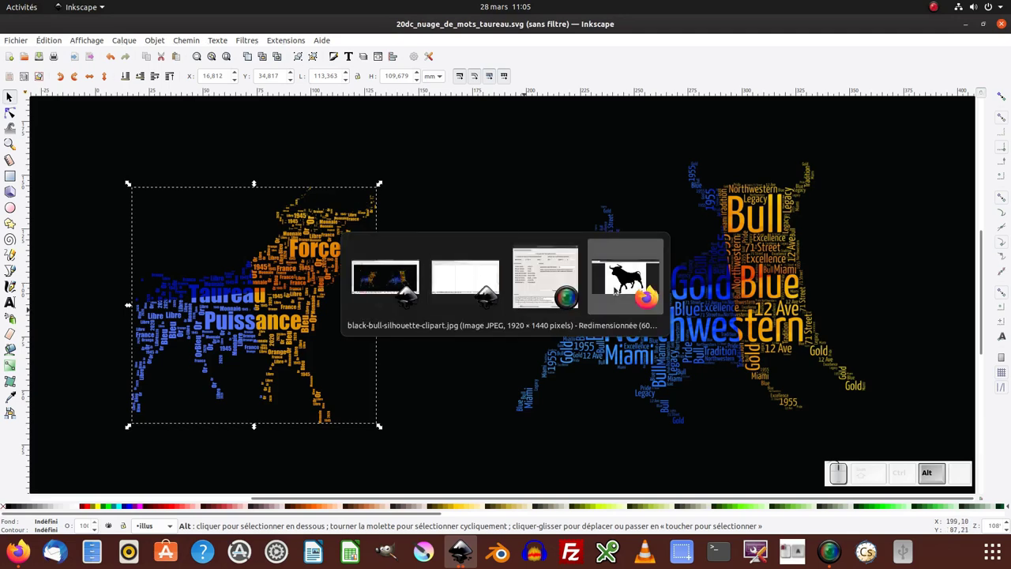
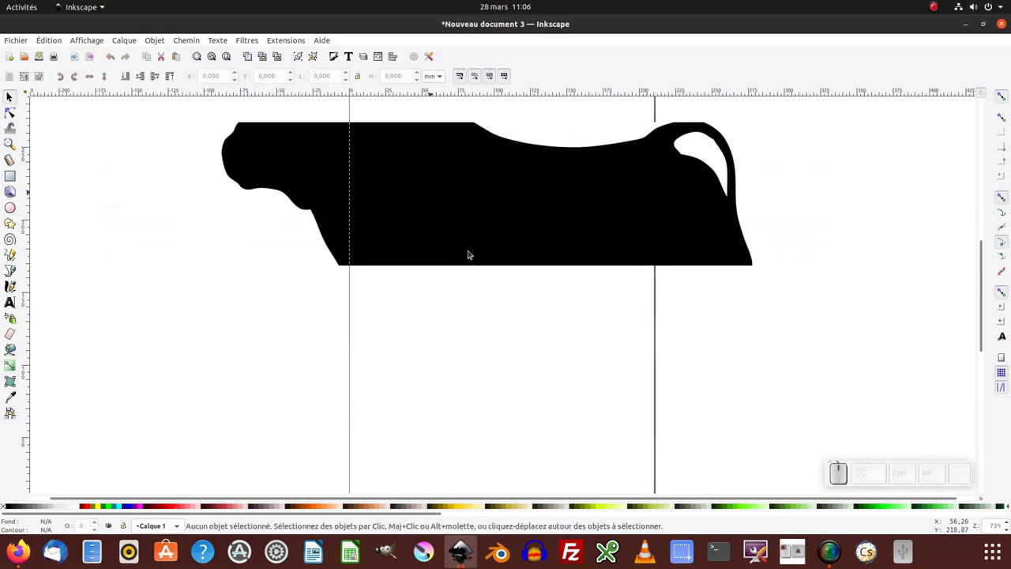
# Step: Shrink the pasted bull silhouette and place it at the top-left of the page
pyautogui.press('KP_Subtract')
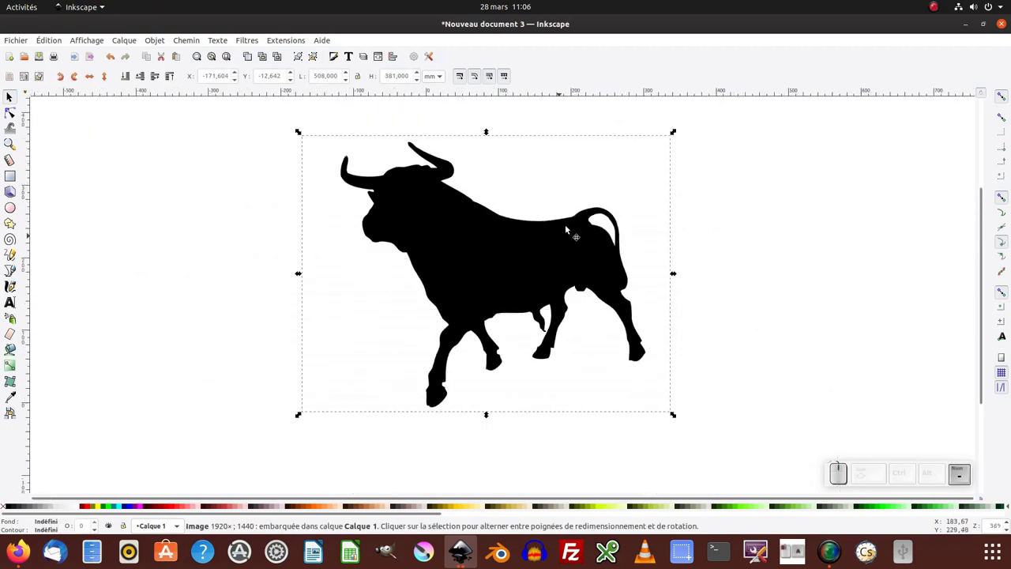
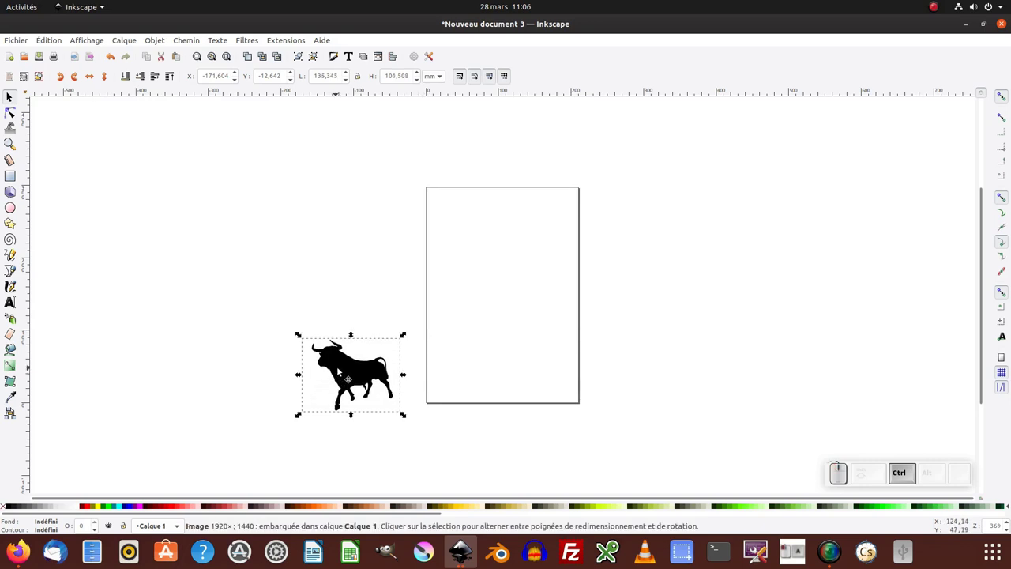
pyautogui.click(425, 546)
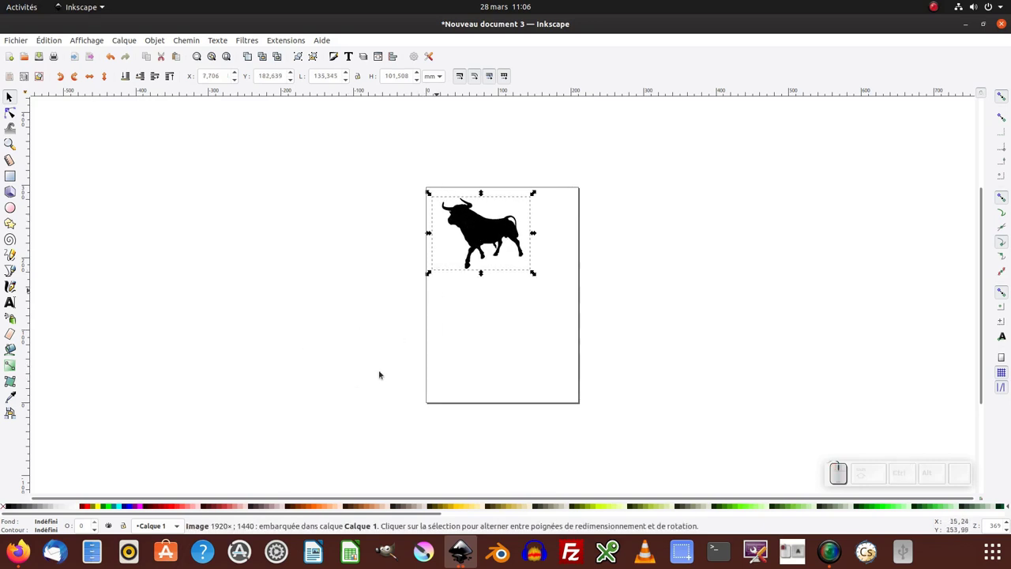
pyautogui.click(425, 546)
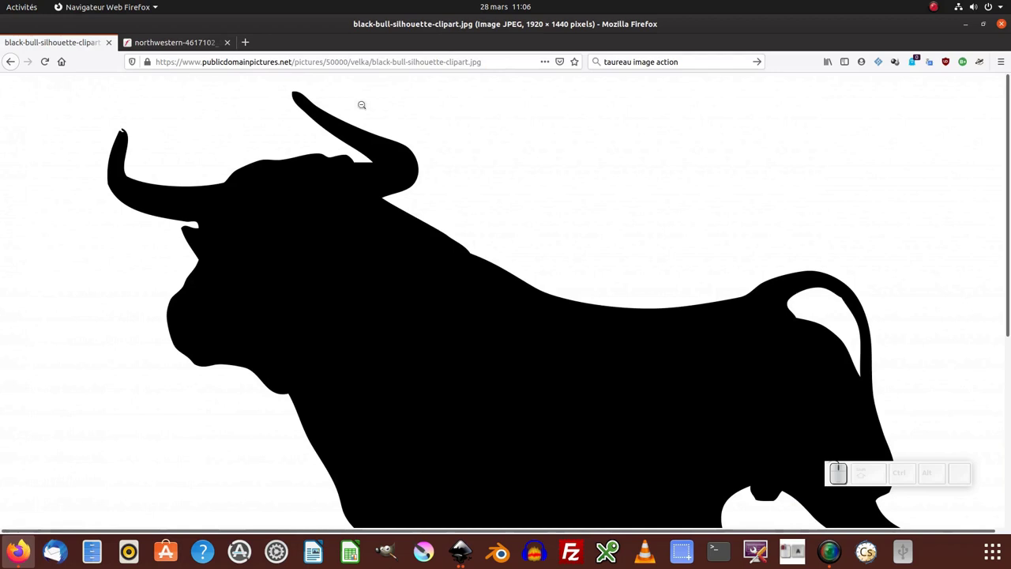
# Step: Save the Northwestern bull word-cloud image to the Desktop, replacing the existing file
pyautogui.click(425, 546)
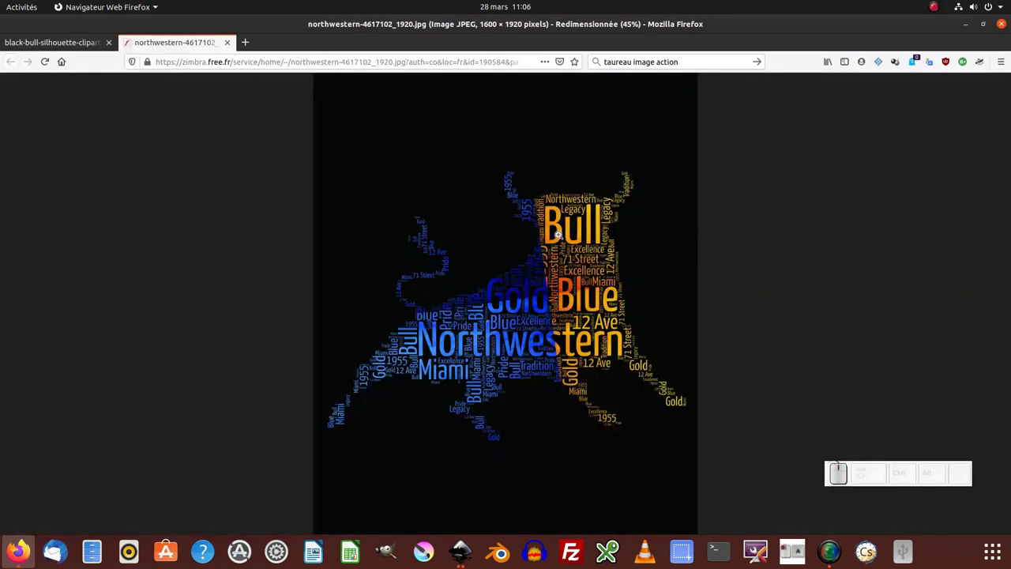
pyautogui.rightClick(424, 546)
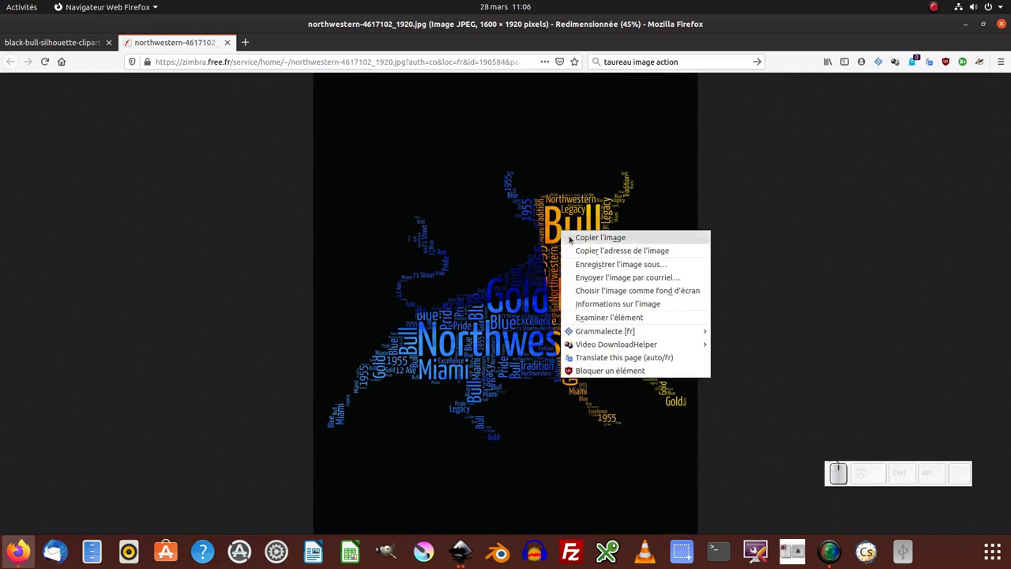
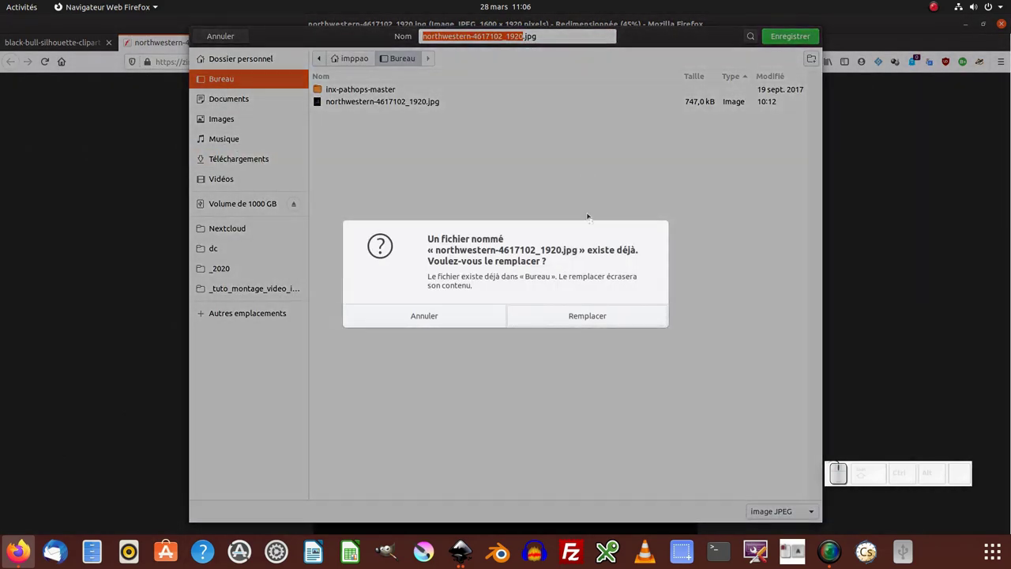
pyautogui.click(580, 315)
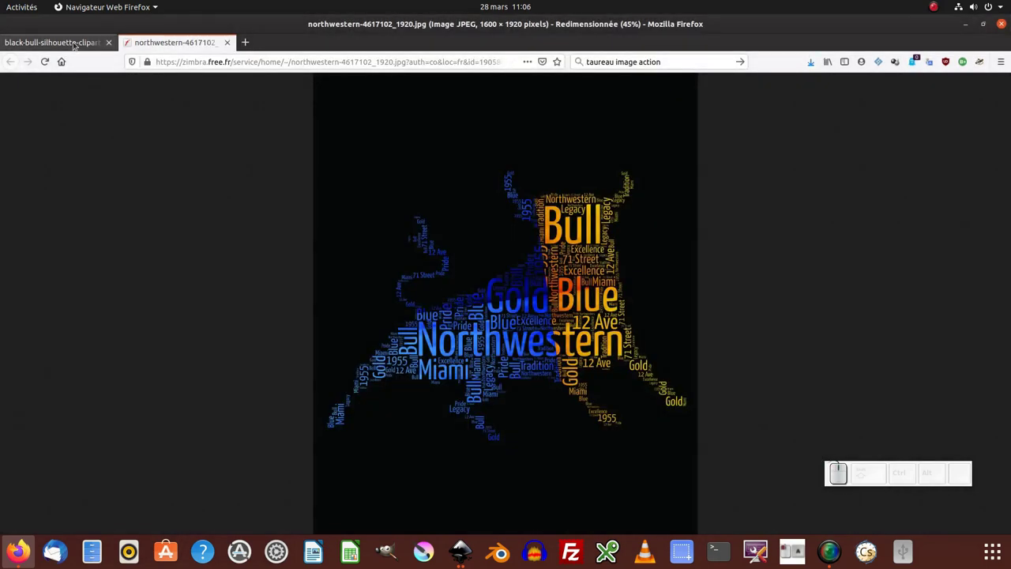
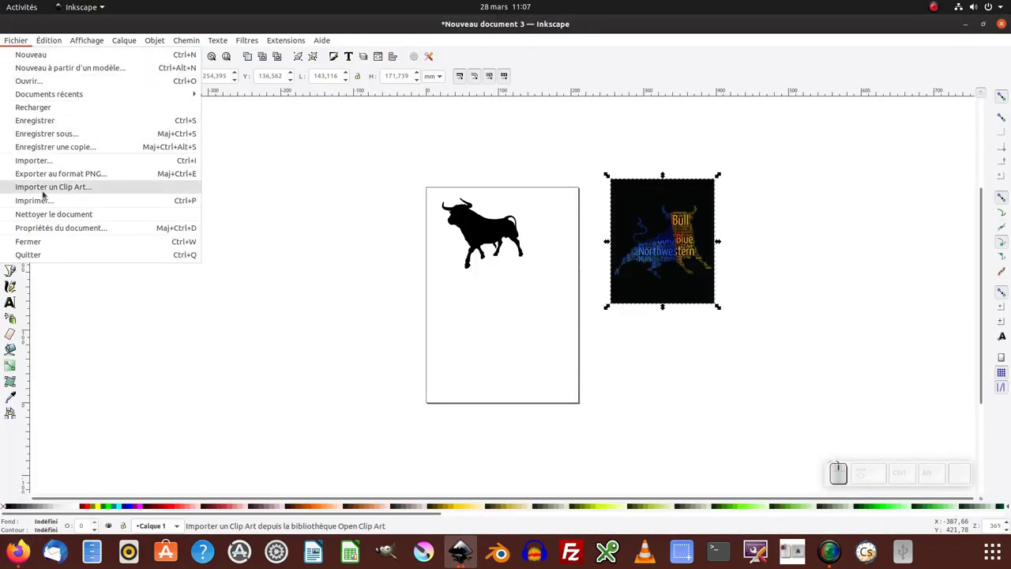
pyautogui.click(48, 188)
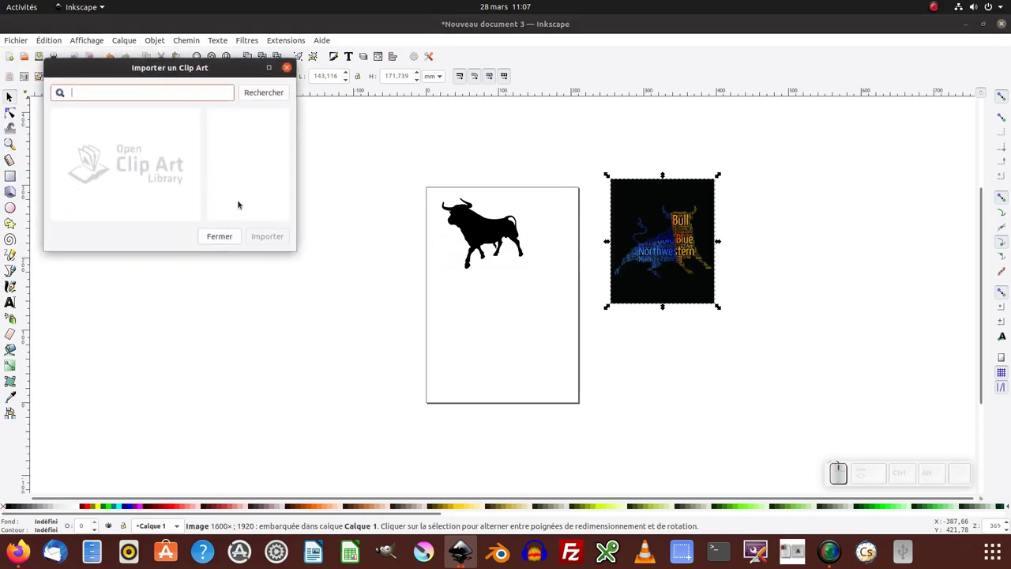
pyautogui.click(228, 235)
pyautogui.click(26, 40)
pyautogui.click(40, 157)
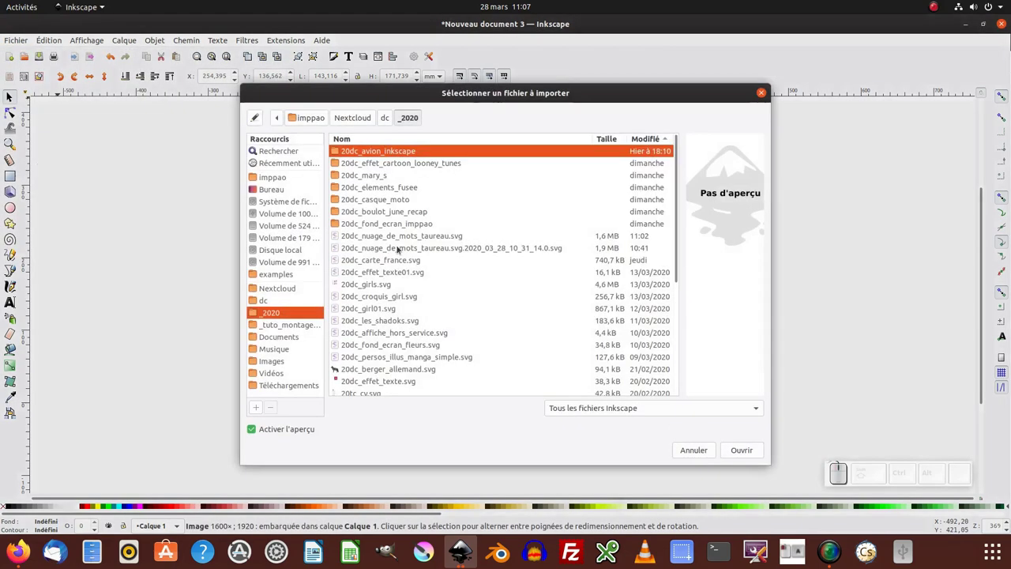
pyautogui.click(278, 190)
pyautogui.click(364, 163)
pyautogui.click(749, 453)
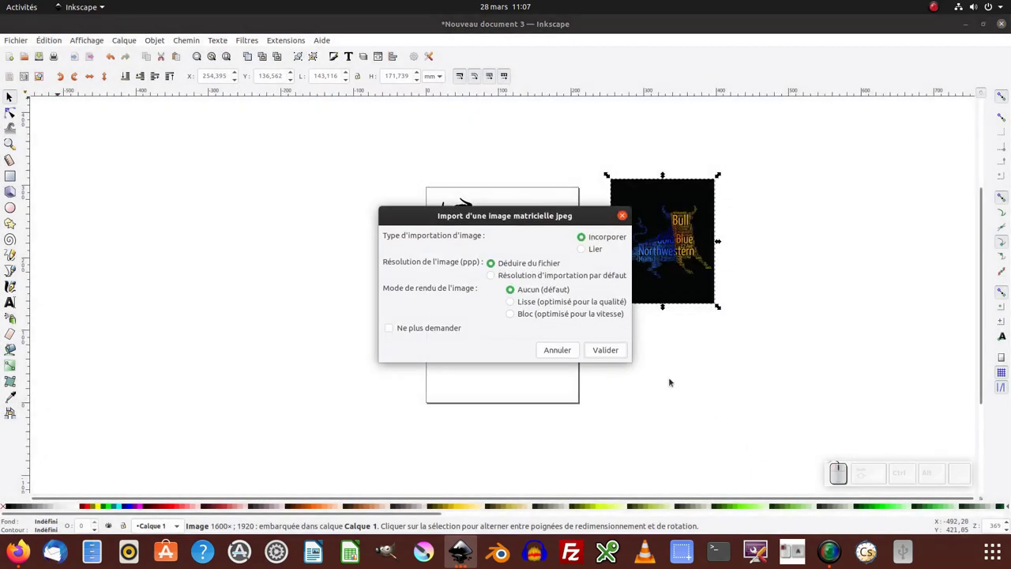
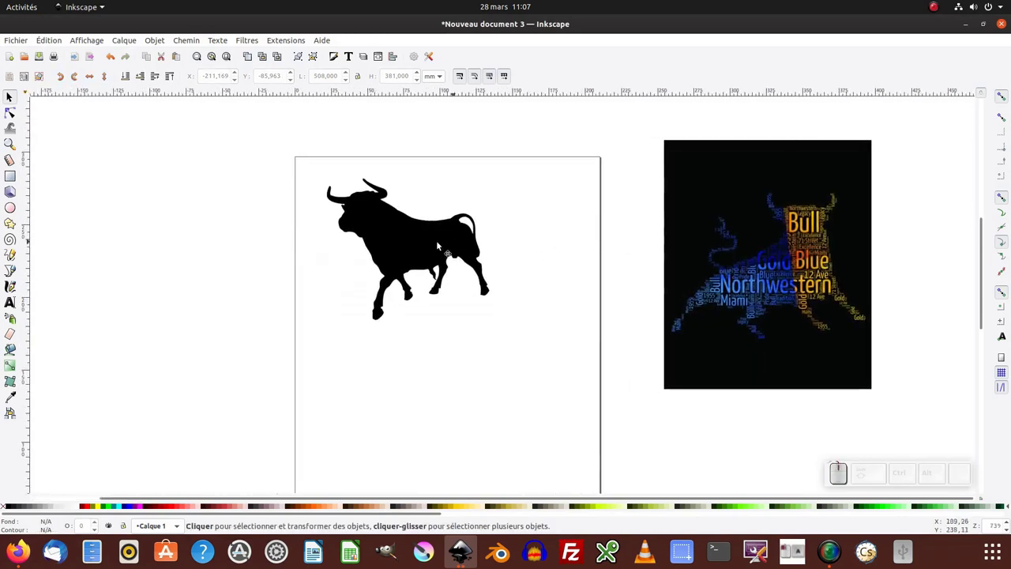
# Step: Trace the bull silhouette bitmap with brightness threshold and refresh its preview
pyautogui.click(433, 244)
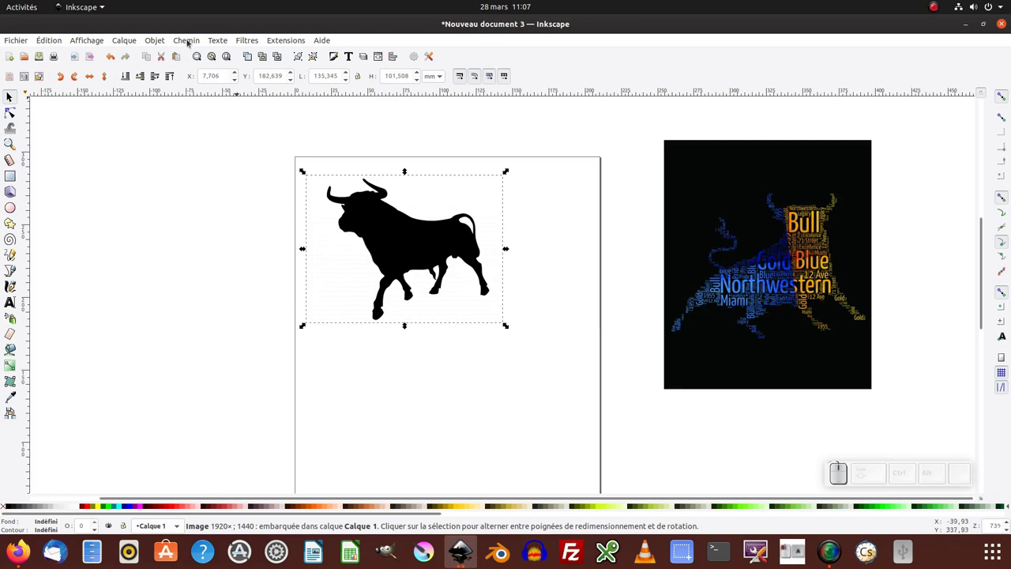
pyautogui.click(190, 39)
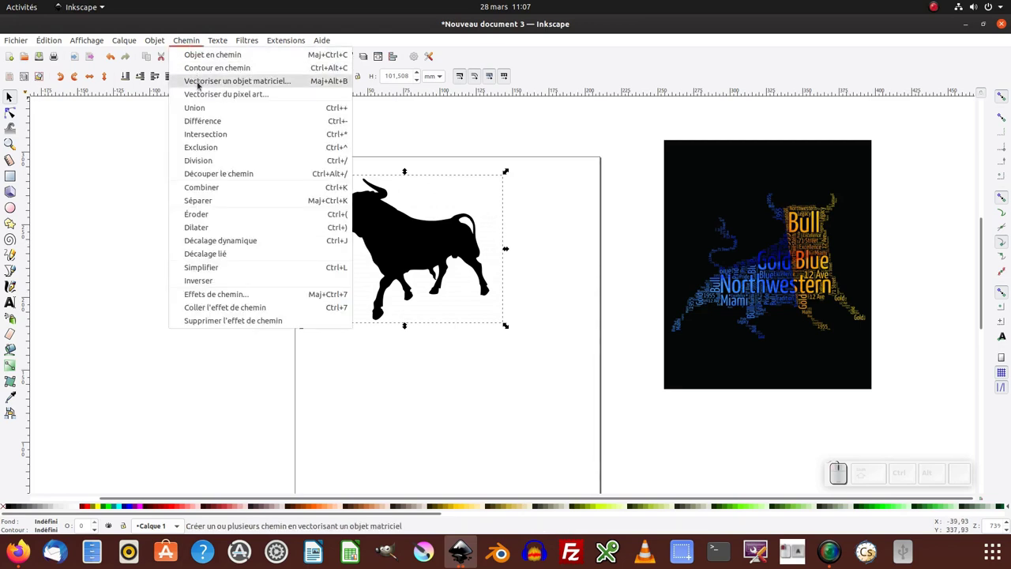
pyautogui.click(201, 83)
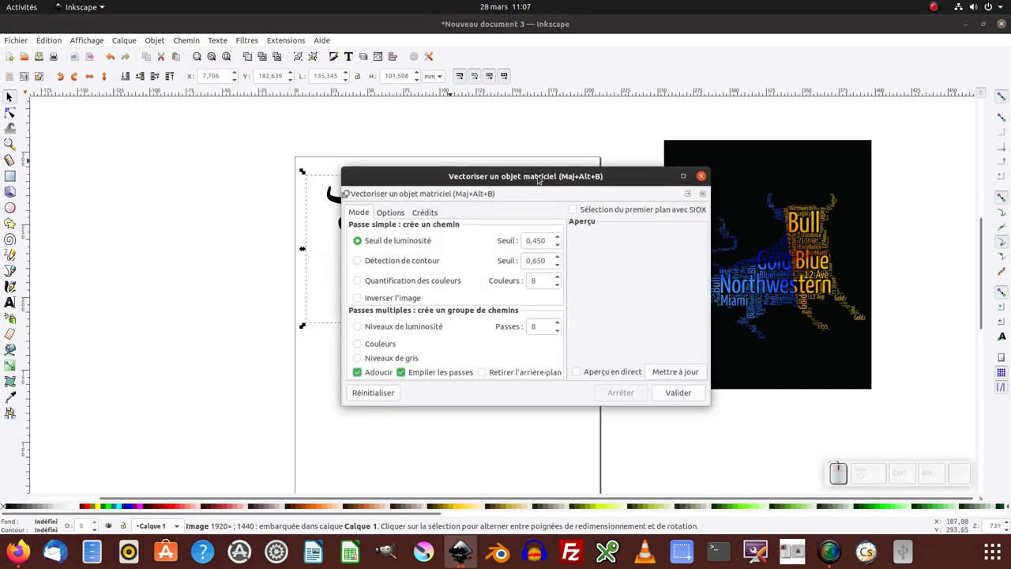
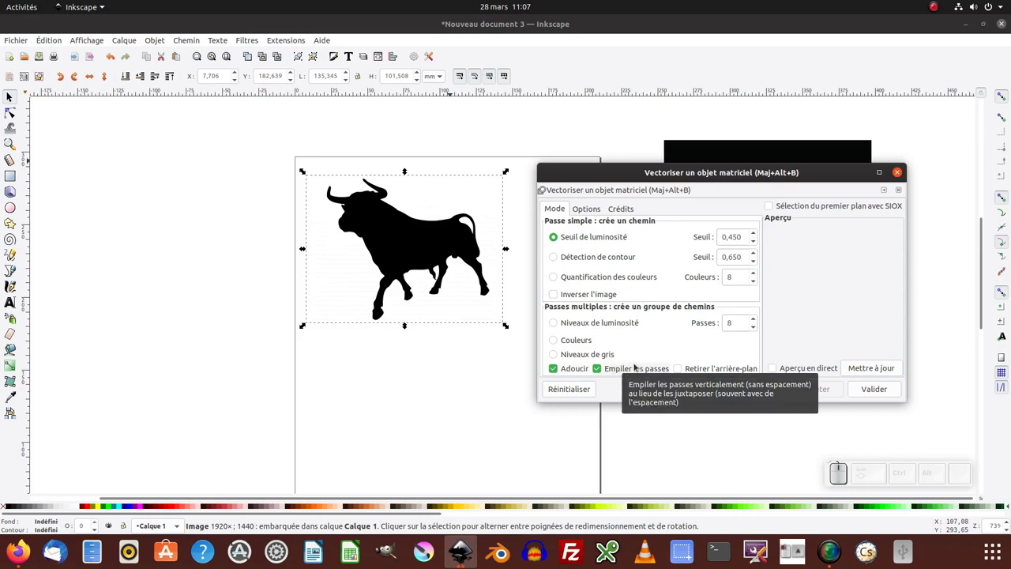
pyautogui.click(871, 367)
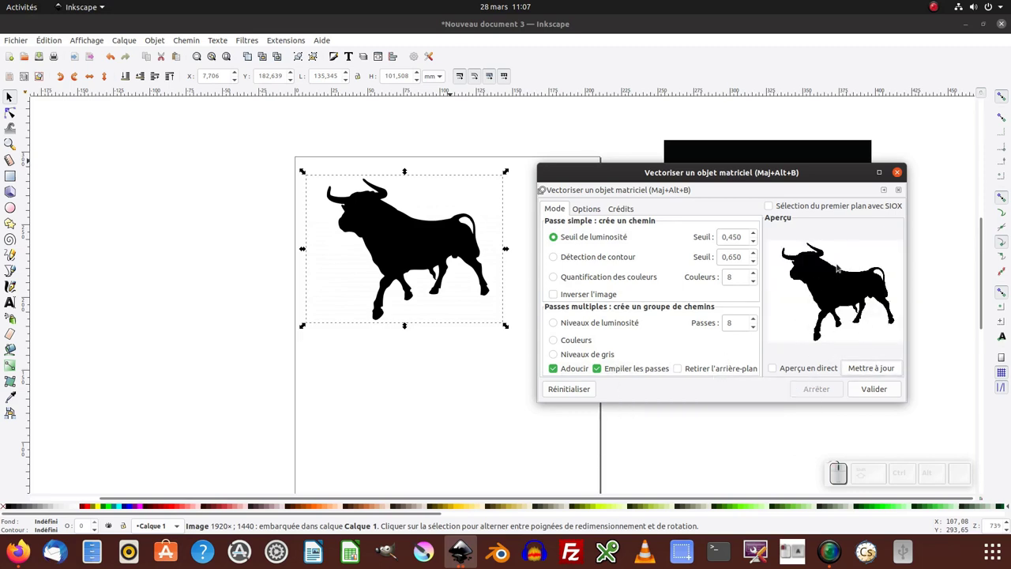
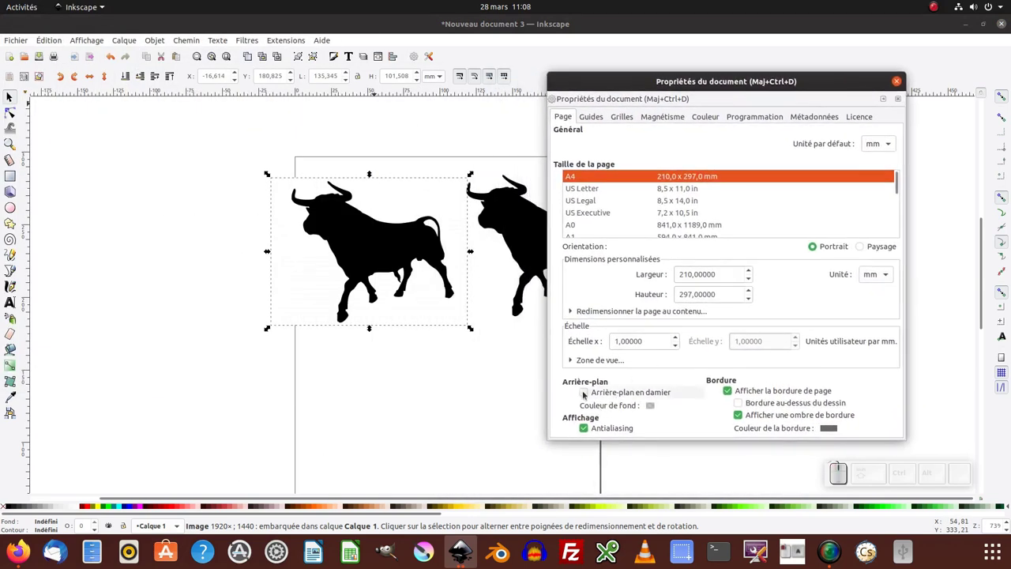
# Step: Turn on the checkerboard page background and close the document settings
pyautogui.click(586, 392)
pyautogui.click(473, 326)
pyautogui.click(437, 349)
pyautogui.middleClick(437, 350)
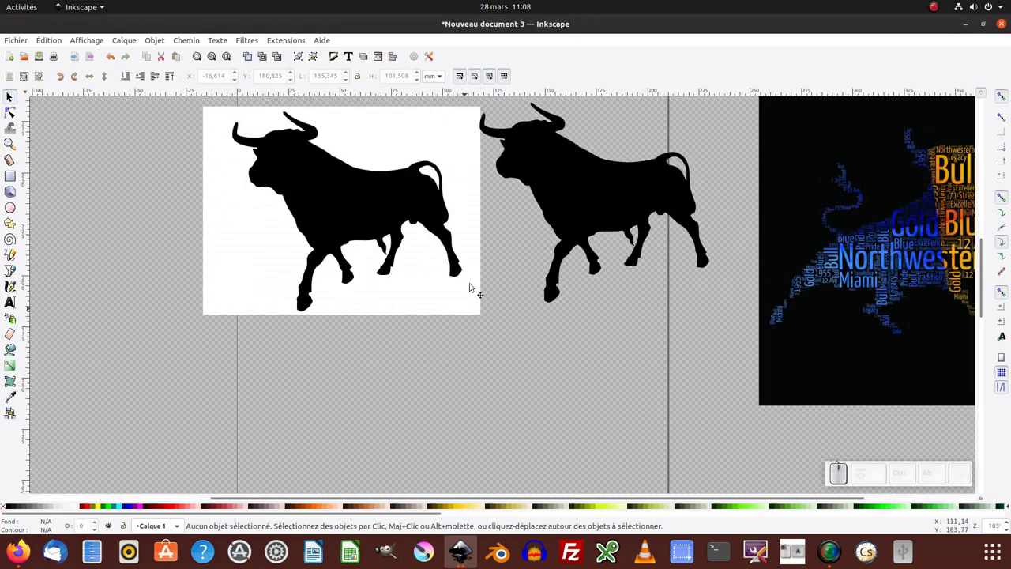
pyautogui.middleClick(519, 237)
# Step: Push the source bitmap aside and centre the traced bull silhouette on the page
pyautogui.click(583, 247)
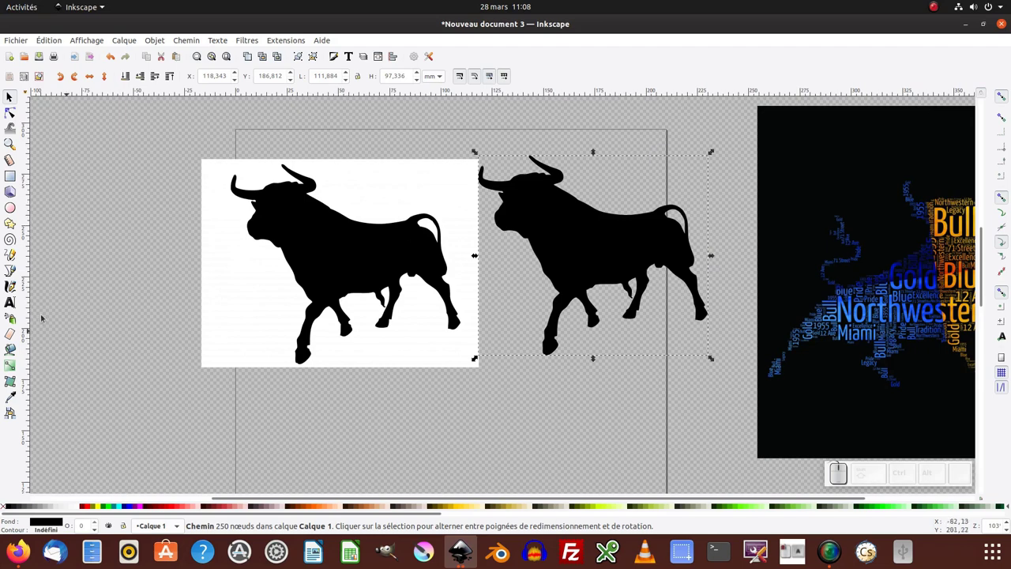
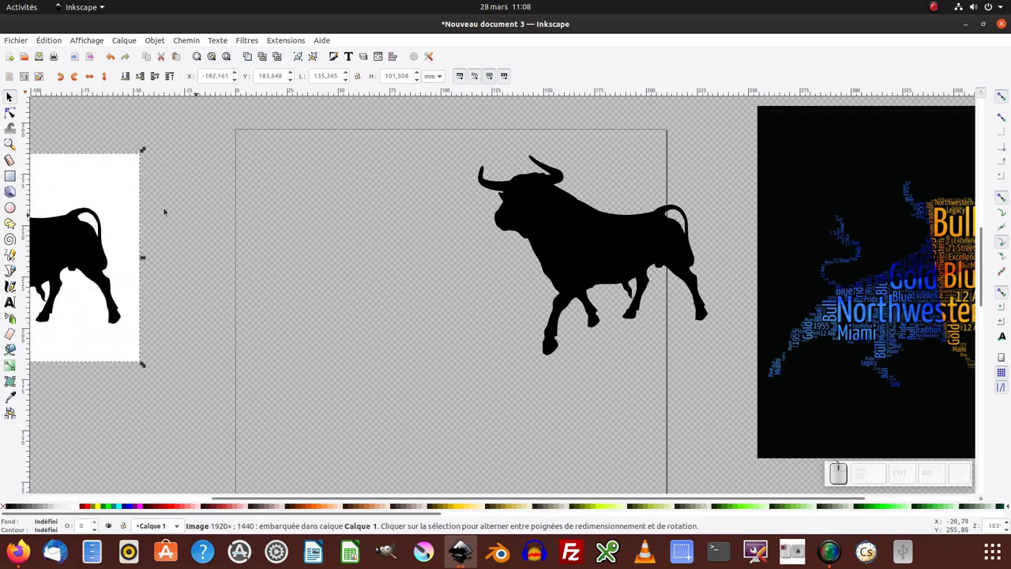
pyautogui.moveTo(200, 237); pyautogui.dragTo(53, 247)
pyautogui.click(582, 270)
pyautogui.moveTo(580, 271); pyautogui.dragTo(478, 267)
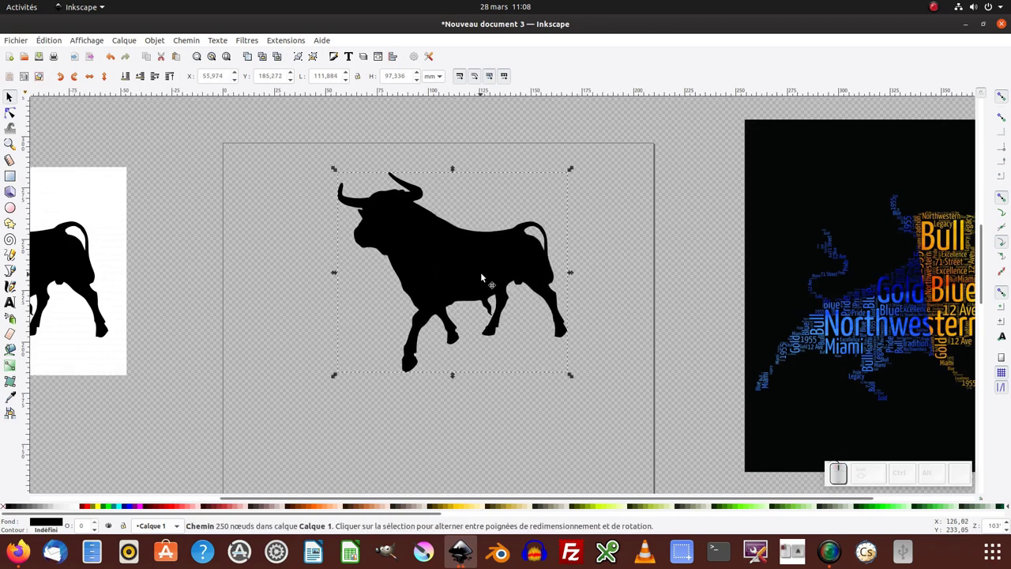
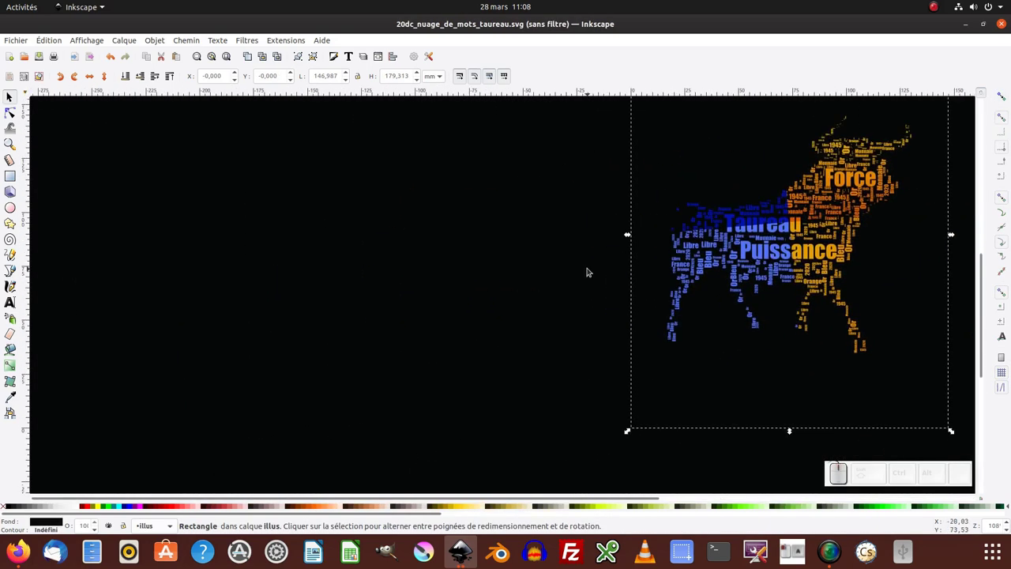
# Step: Show the Layers panel of the example bull word-cloud document
pyautogui.press('ctrl+shift+l')
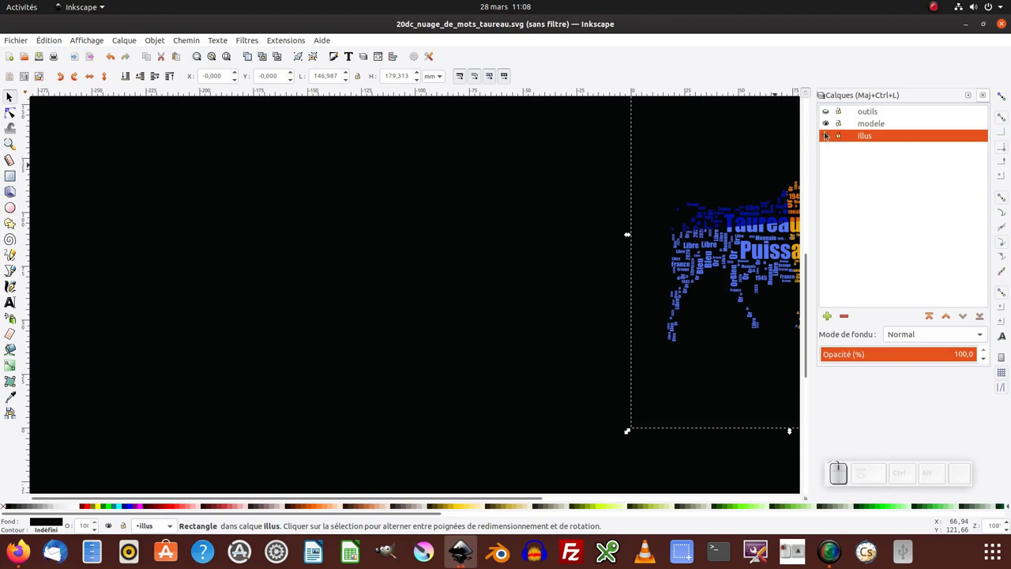
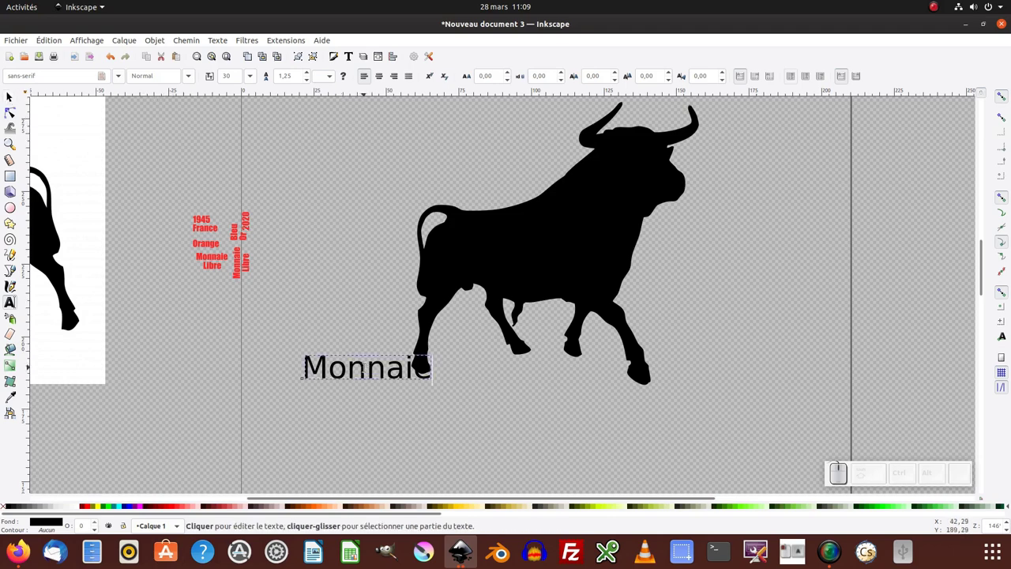
# Step: Select the word Monnaie and bring up the Paste Size options to match the red words
pyautogui.press('ctrl+a')
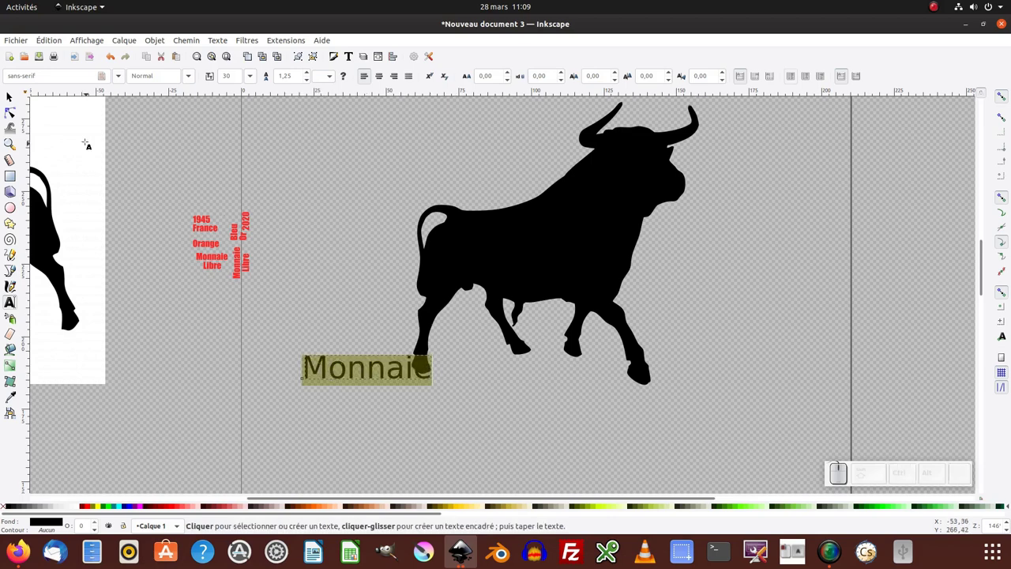
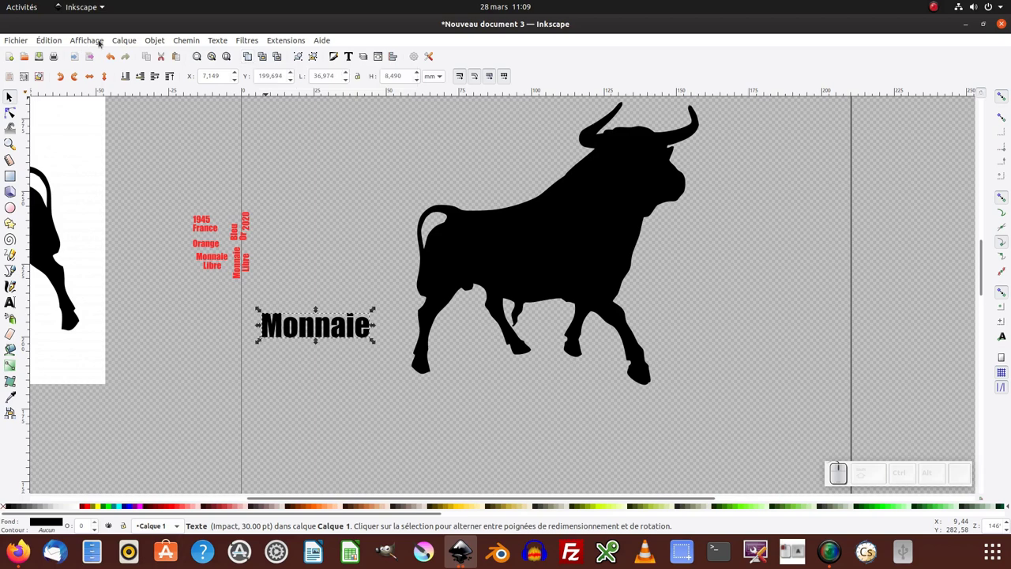
pyautogui.click(57, 41)
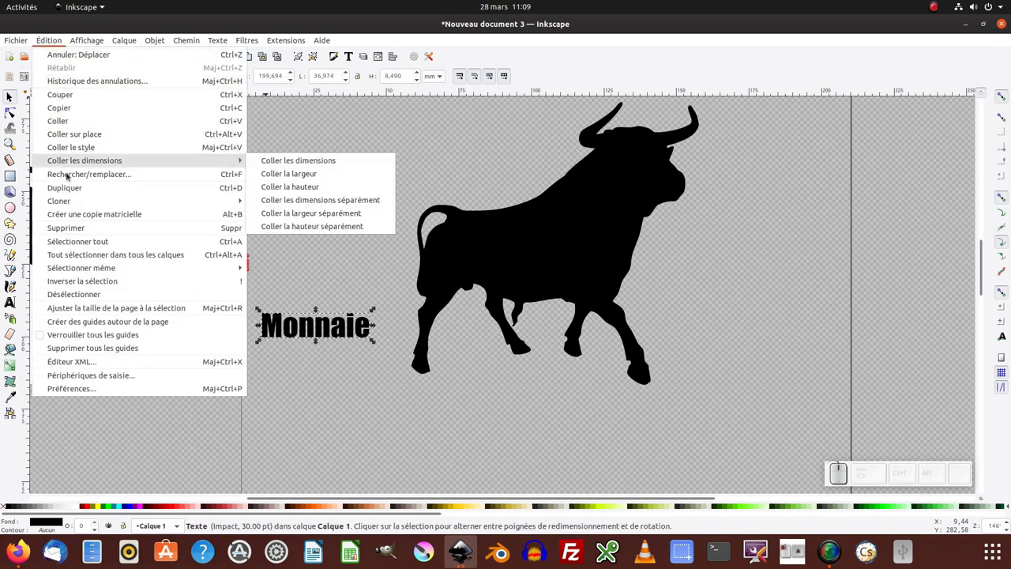
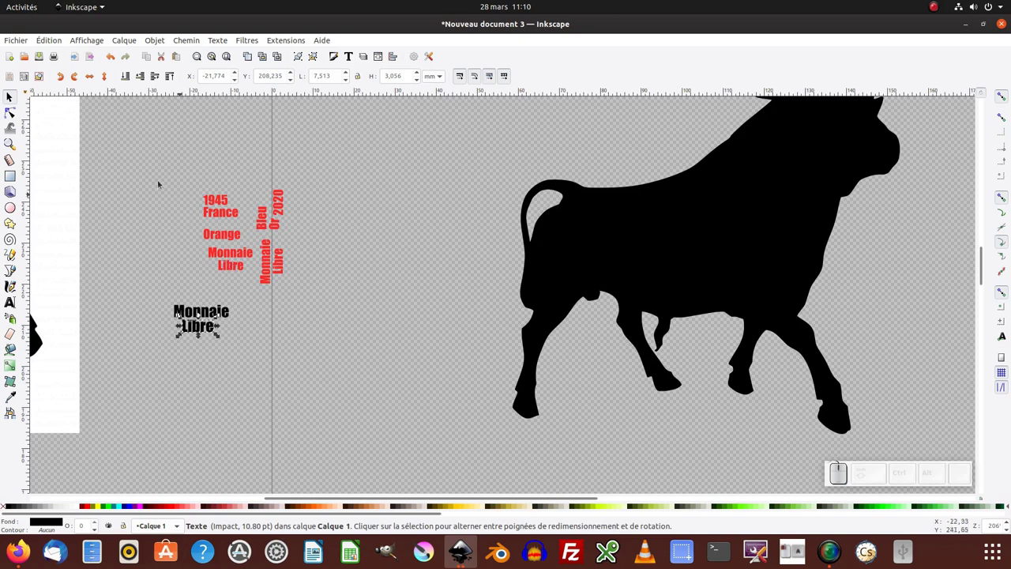
# Step: Rubber-band select all twelve words and colour them red
pyautogui.moveTo(220, 333); pyautogui.dragTo(334, 375)
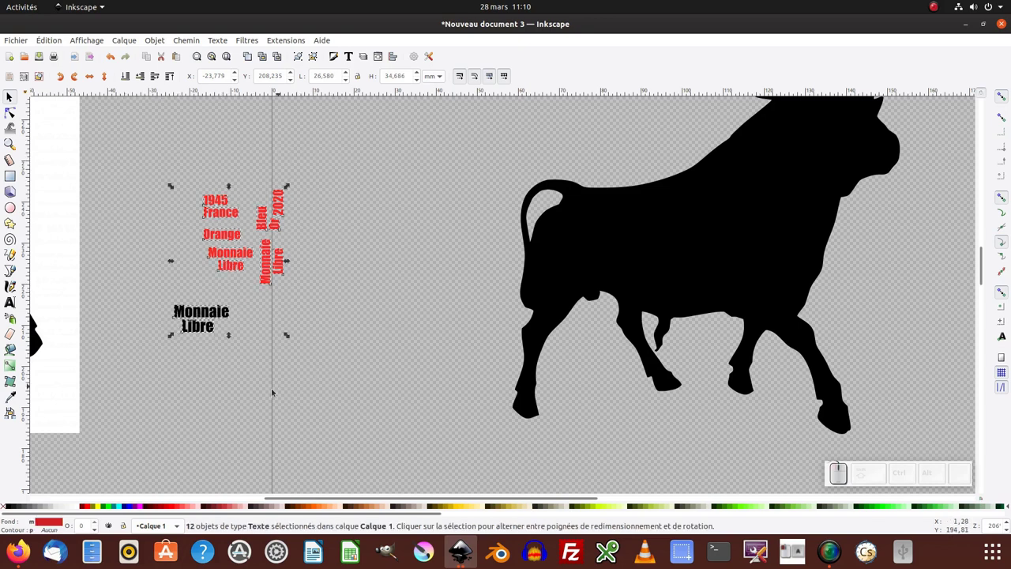
pyautogui.click(175, 505)
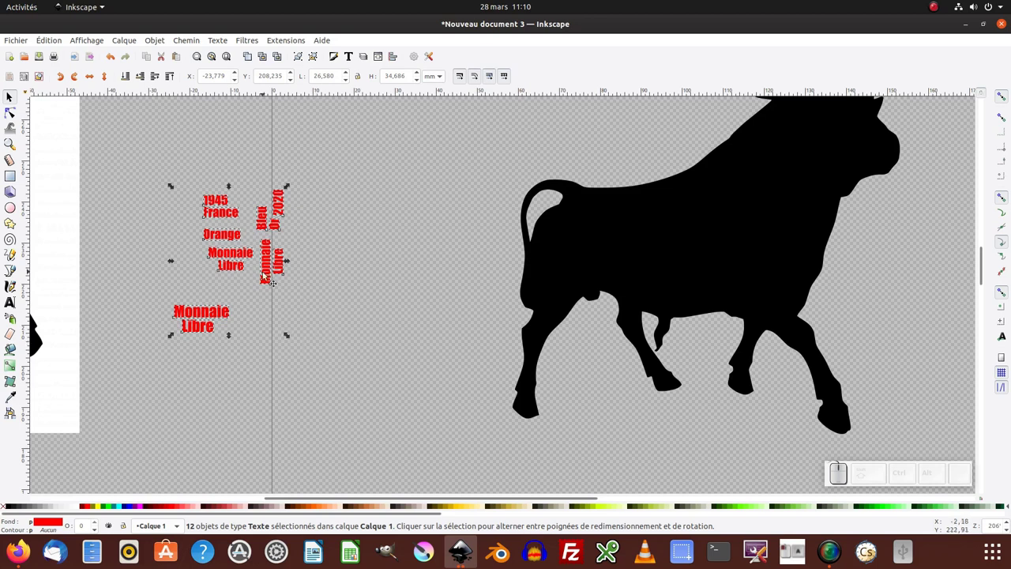
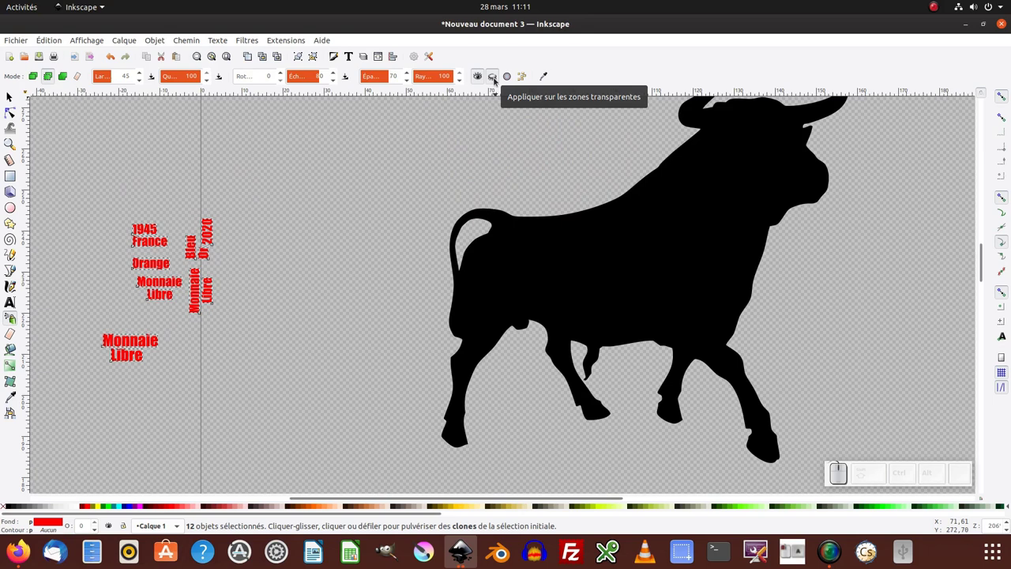
pyautogui.click(497, 78)
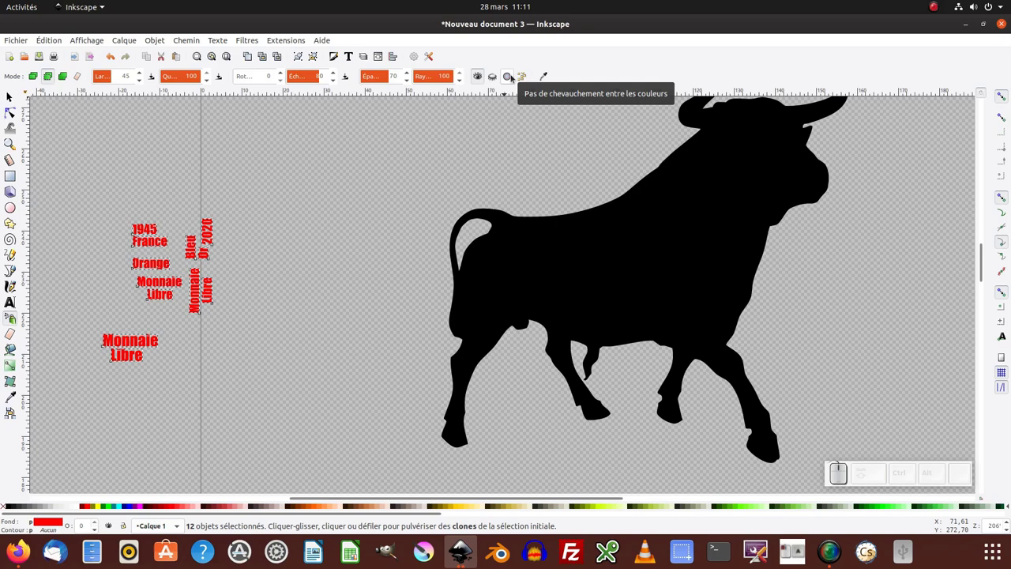
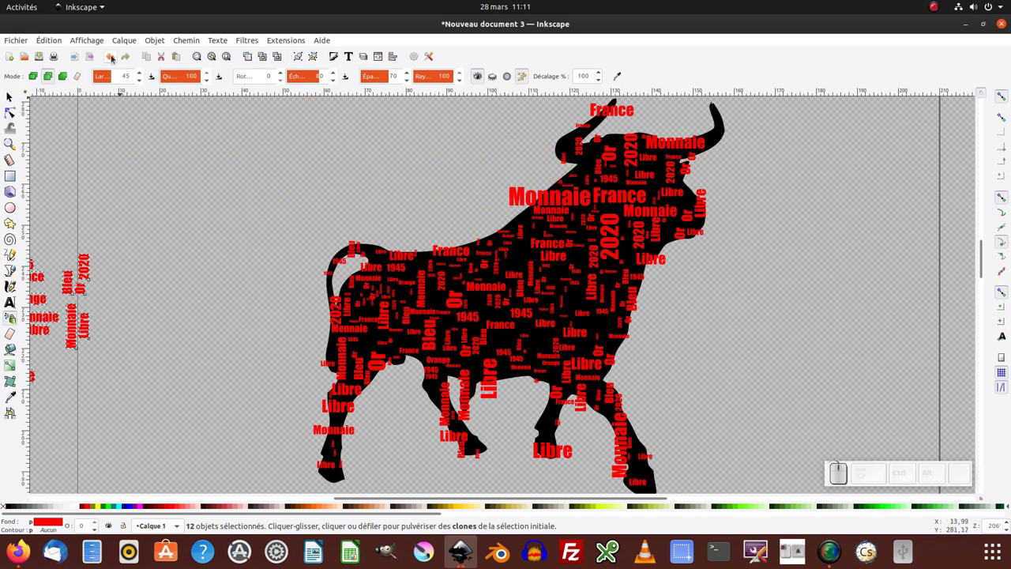
pyautogui.click(115, 56)
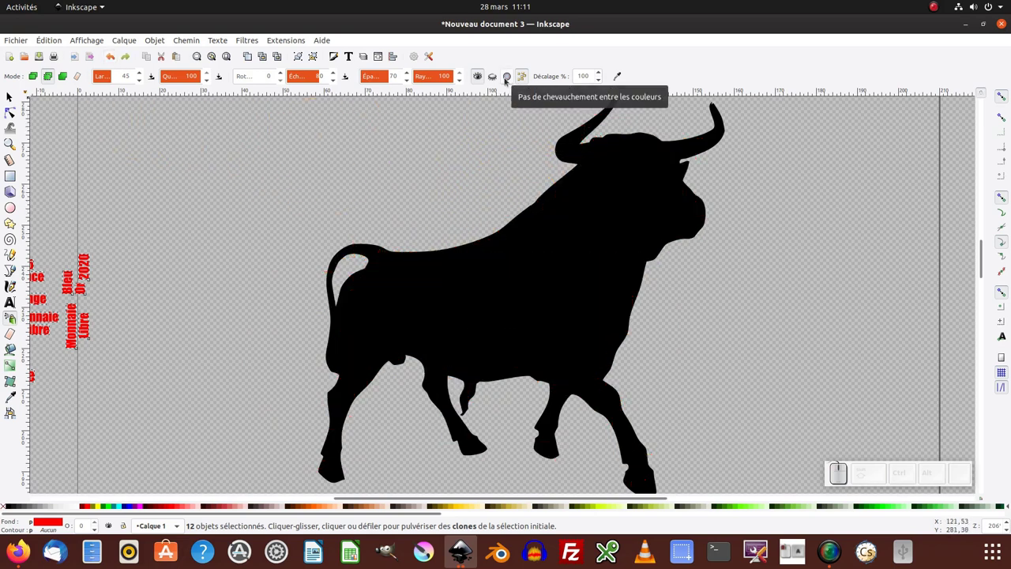
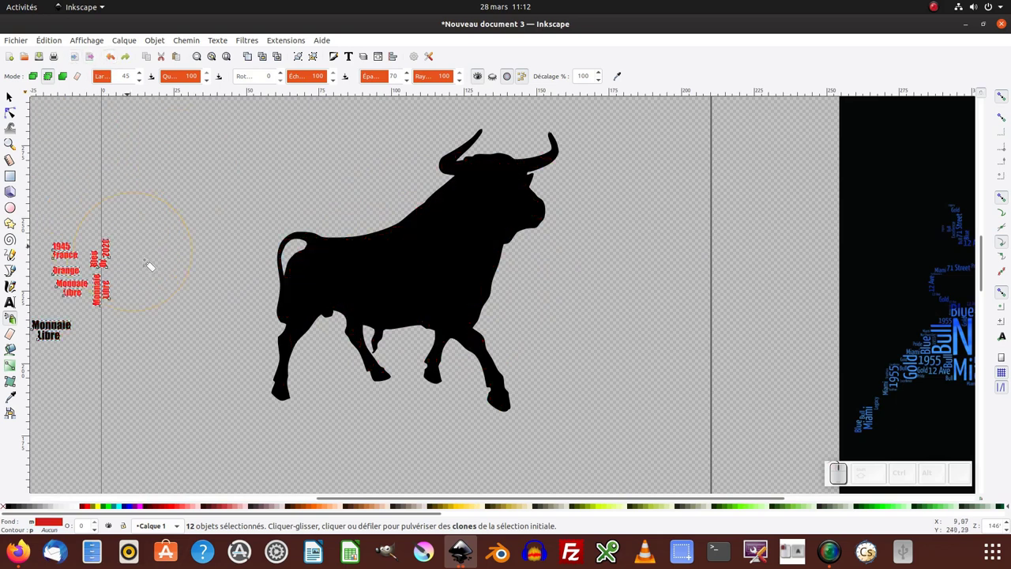
# Step: Deselect the words before enlarging Libre and Monnaie on the bull
pyautogui.press('ctrl+shift+z')
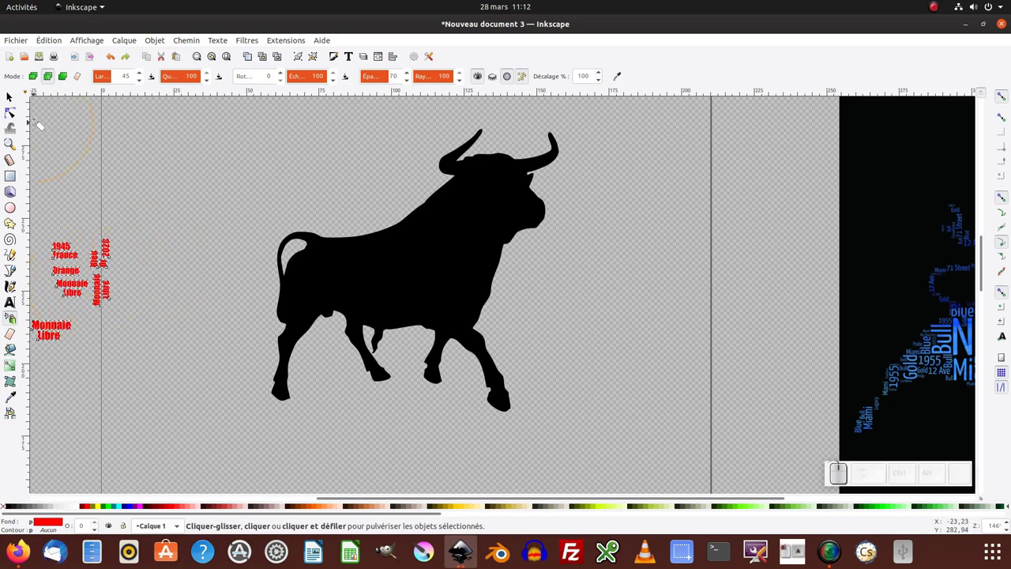
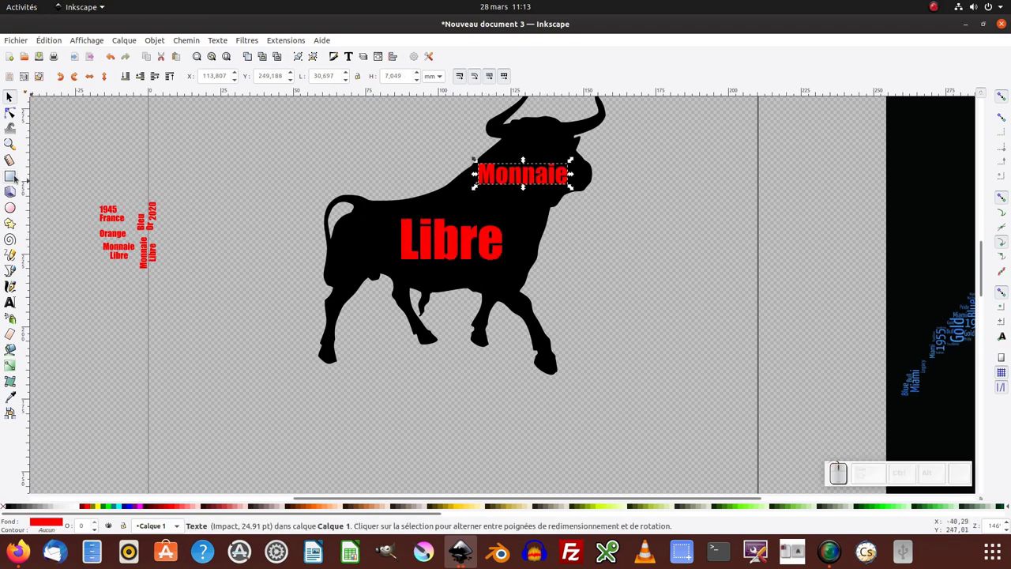
# Step: Draw a red rectangle beside the bull and copy the word Monnaie
pyautogui.click(17, 177)
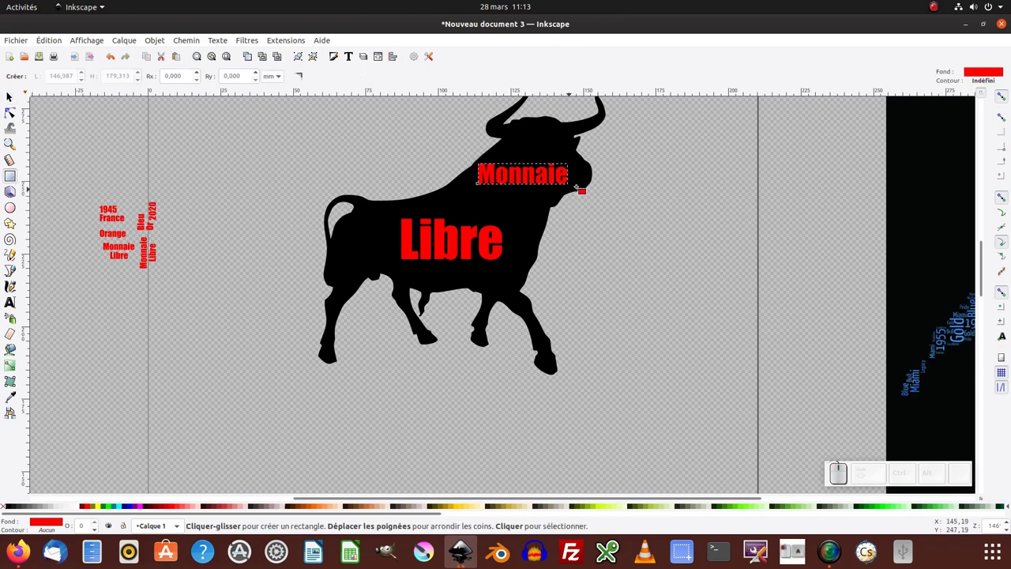
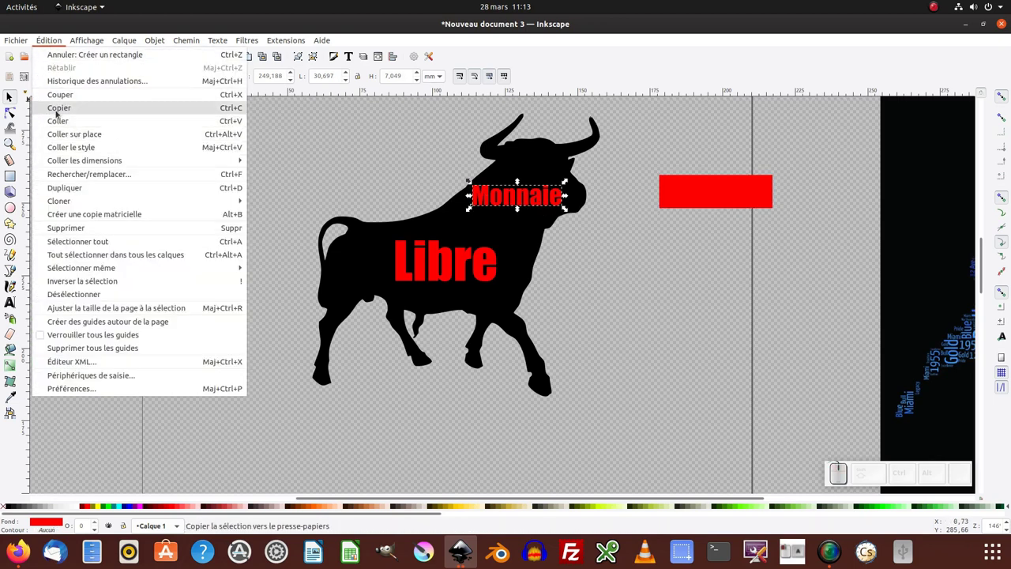
pyautogui.click(59, 110)
pyautogui.click(712, 199)
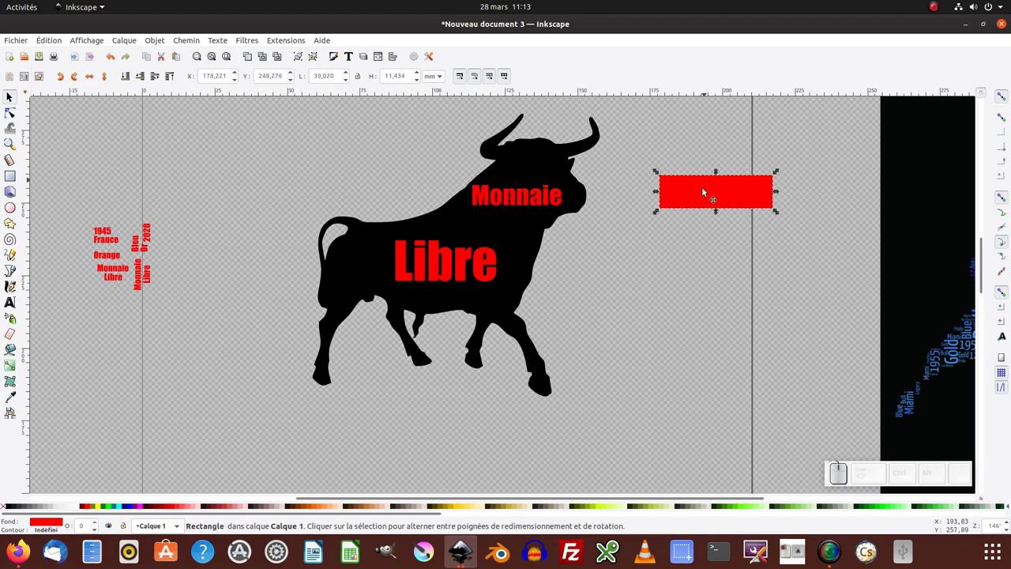
# Step: Paste Monnaie's width and height onto the rectangle, then select Monnaie on the bull
pyautogui.click(50, 38)
pyautogui.click(303, 162)
pyautogui.click(696, 283)
pyautogui.click(709, 195)
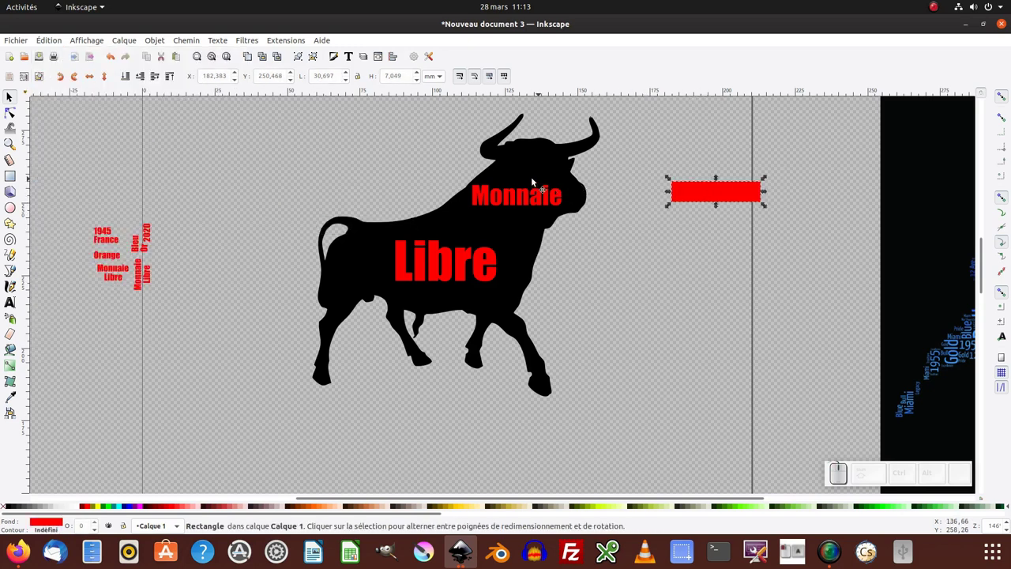
pyautogui.click(550, 200)
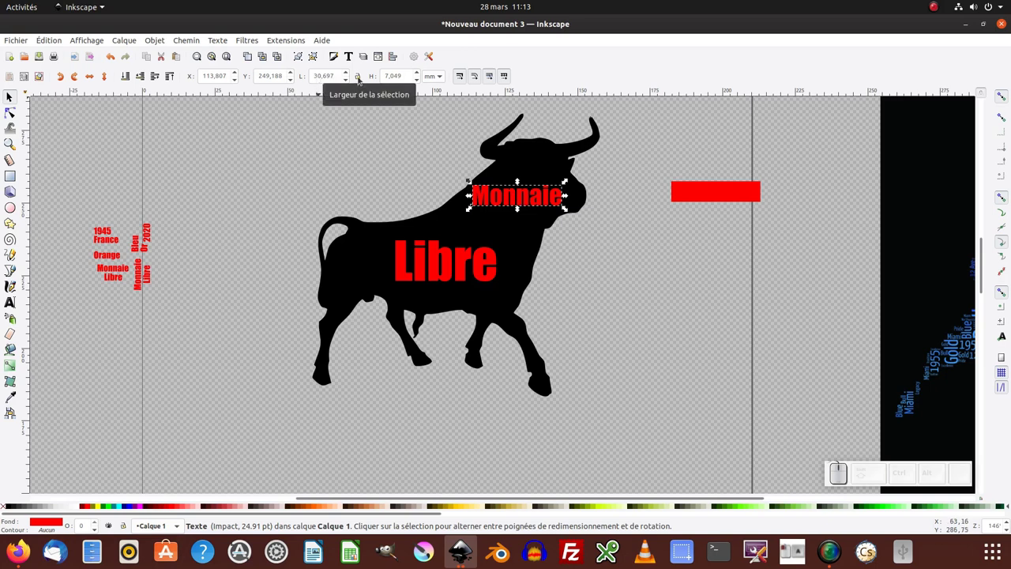
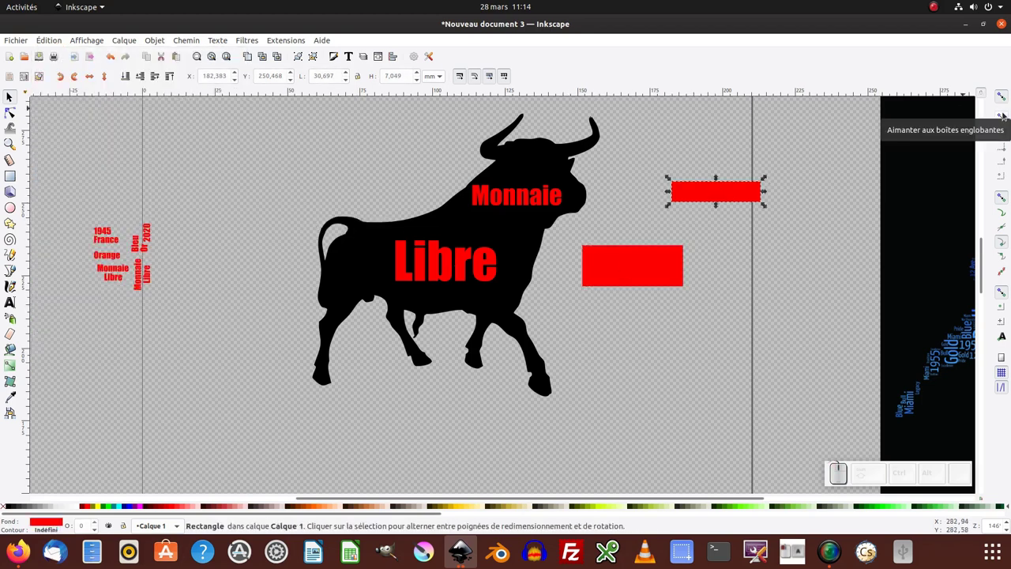
# Step: Place the two red rectangles over the words Monnaie and Libre on the bull
pyautogui.click(767, 203)
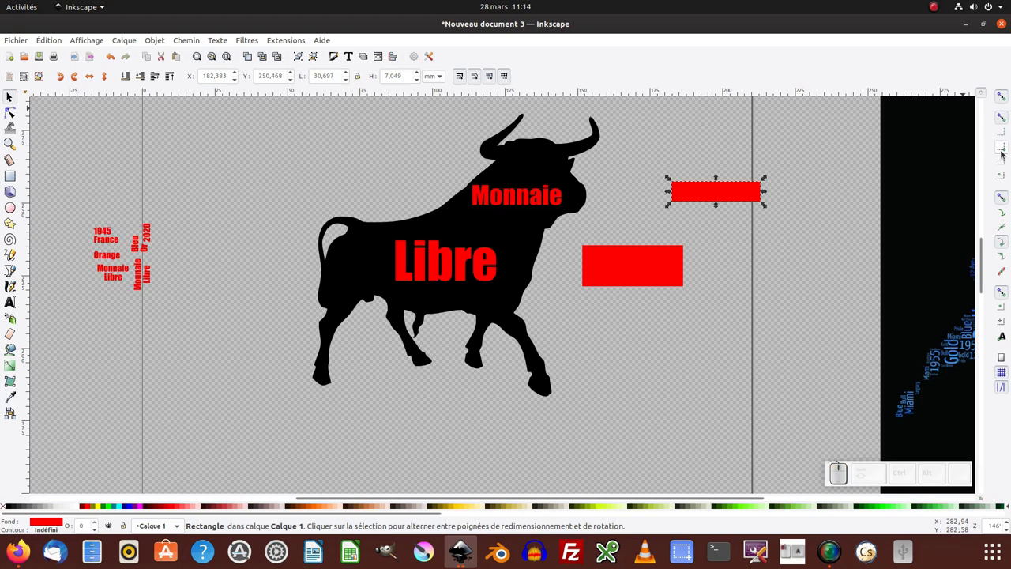
pyautogui.click(767, 202)
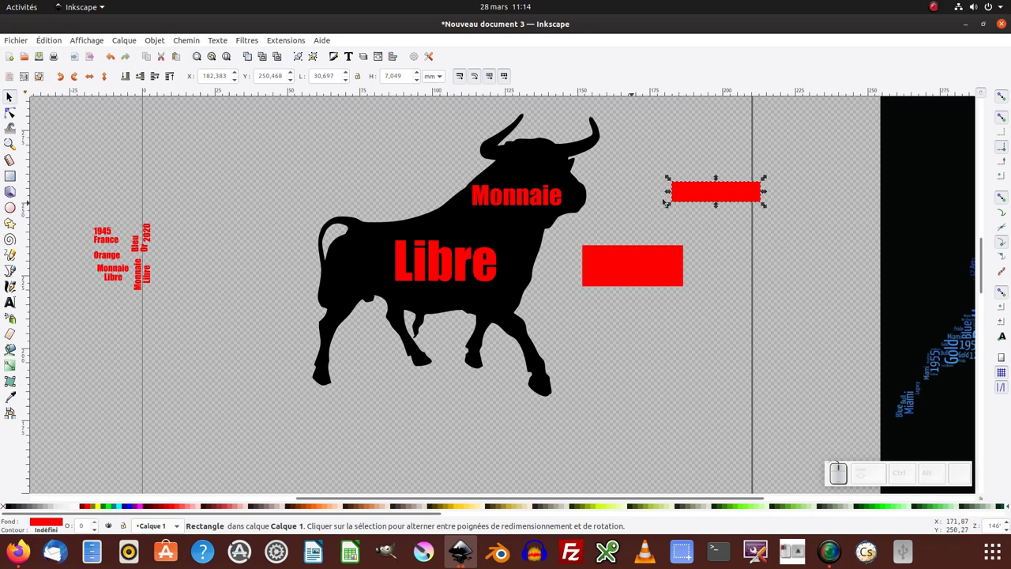
pyautogui.moveTo(685, 196); pyautogui.dragTo(576, 246)
pyautogui.click(589, 252)
pyautogui.moveTo(597, 275); pyautogui.dragTo(497, 218)
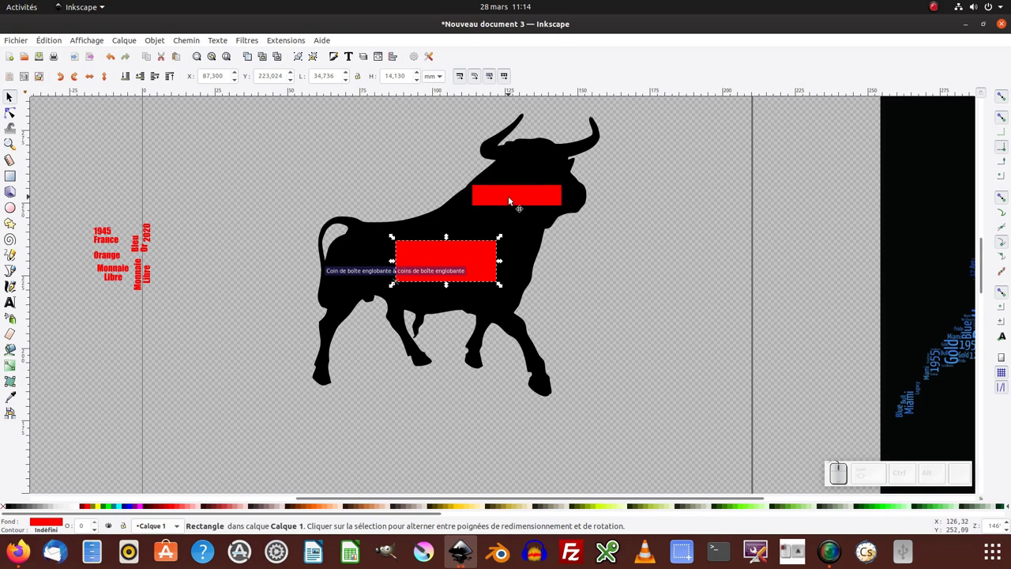
# Step: Combine the two rectangles into one path and select it together with the bull silhouette
pyautogui.click(514, 201)
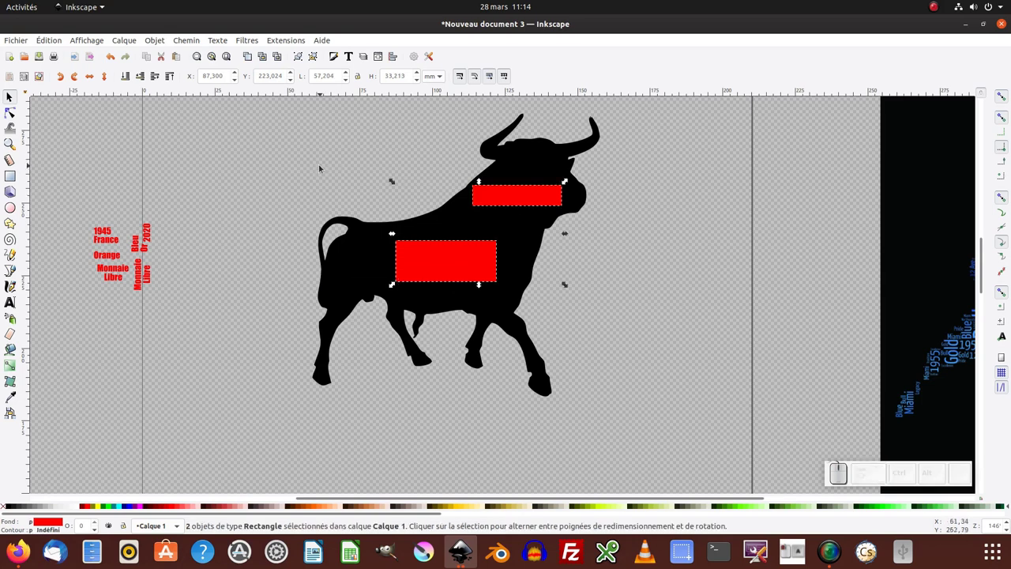
pyautogui.click(183, 40)
pyautogui.click(196, 188)
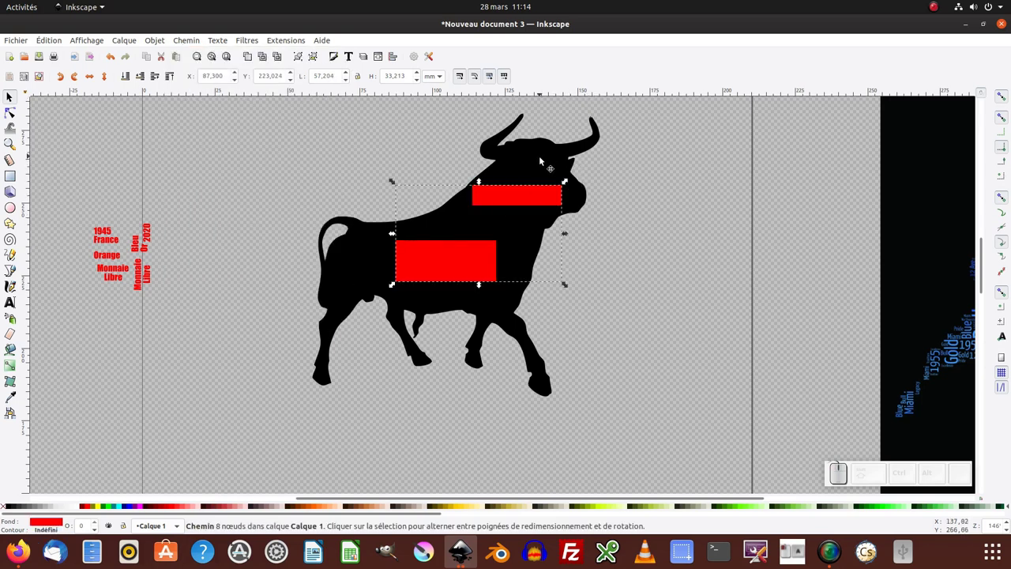
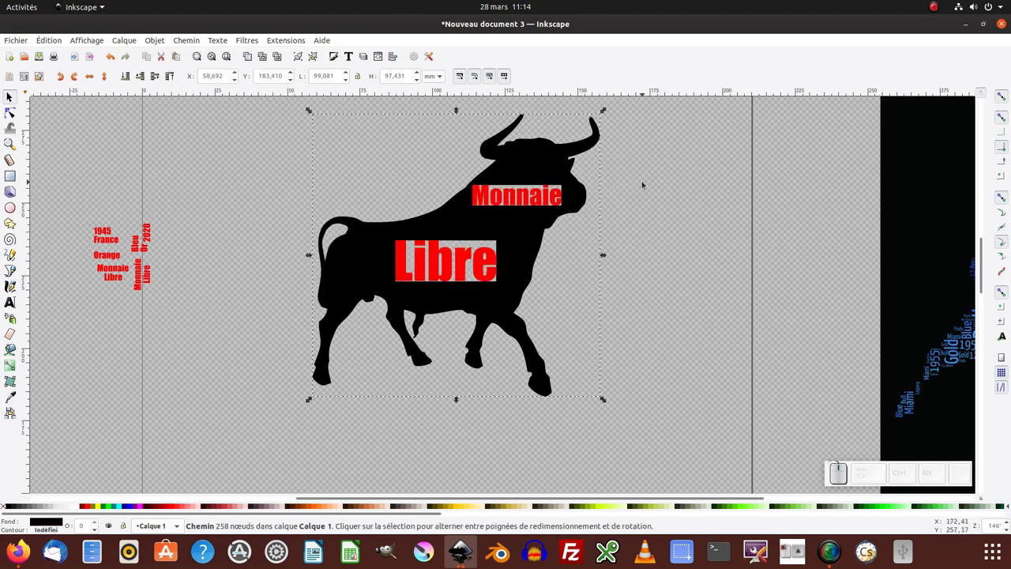
# Step: Group the words Monnaie and Libre into a single object with Ctrl+G
pyautogui.click(645, 182)
pyautogui.click(544, 199)
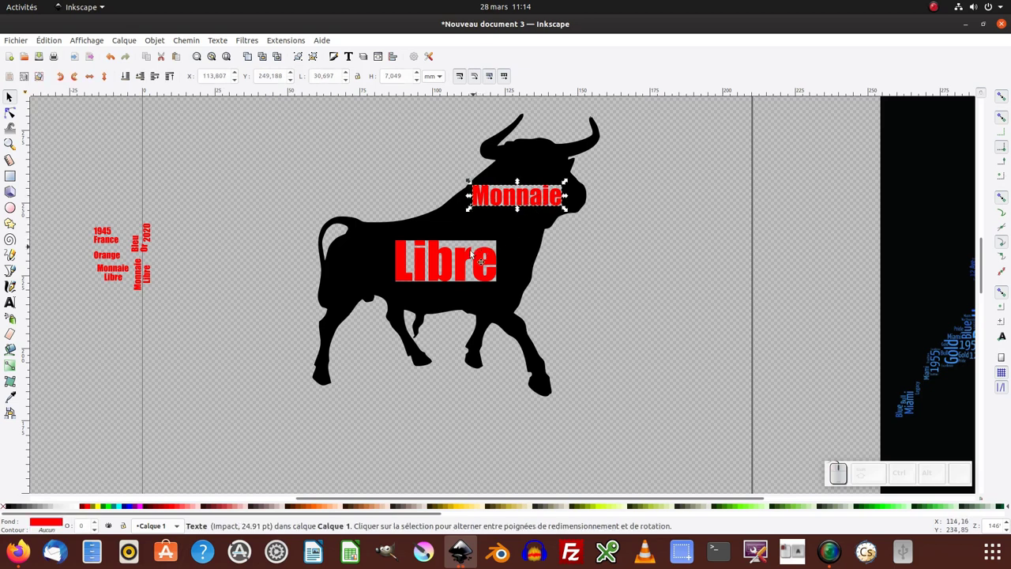
pyautogui.click(449, 267)
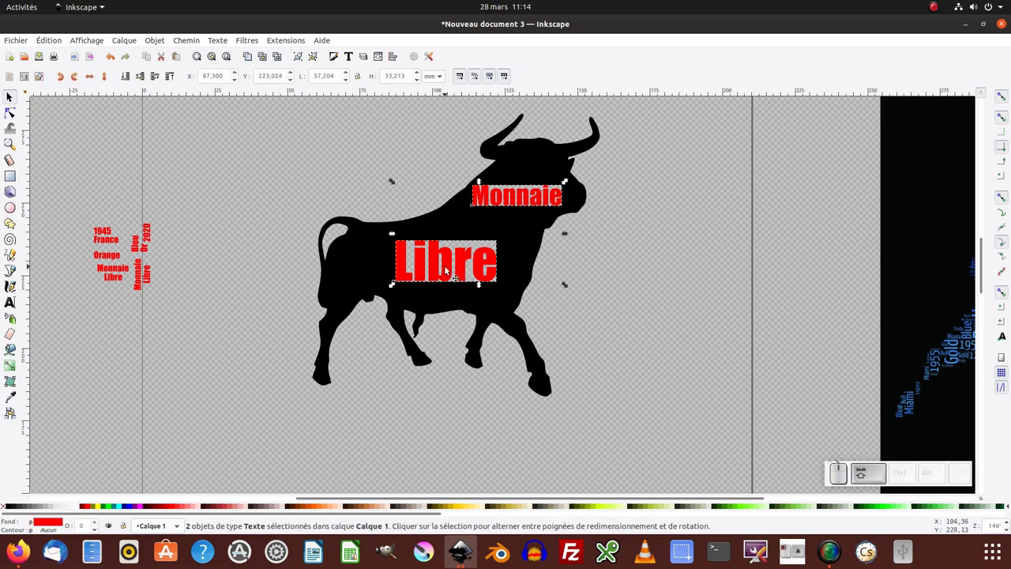
pyautogui.press('ctrl+g')
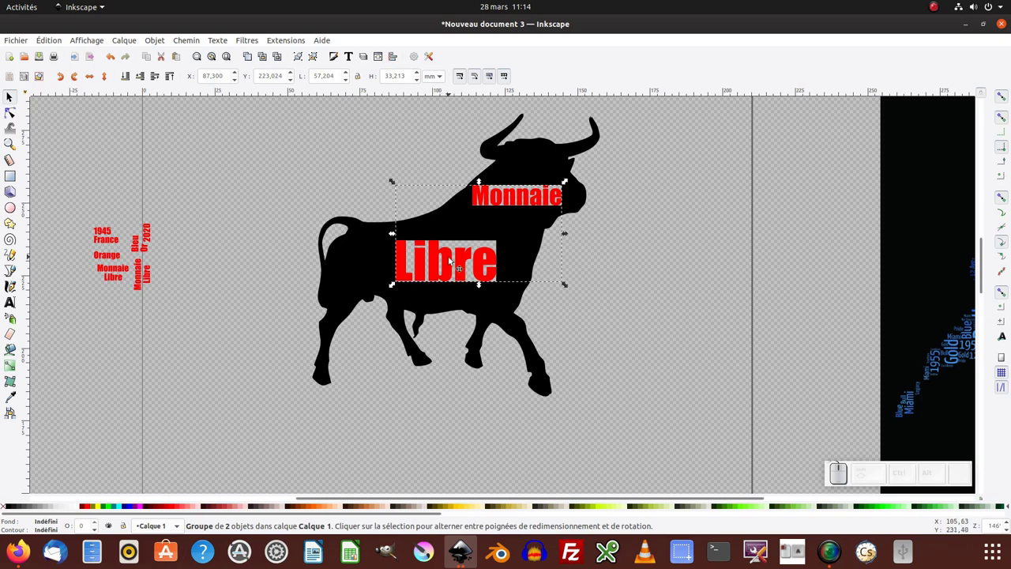
# Step: Hide the word group via Object Properties and select it in the object list
pyautogui.rightClick(451, 256)
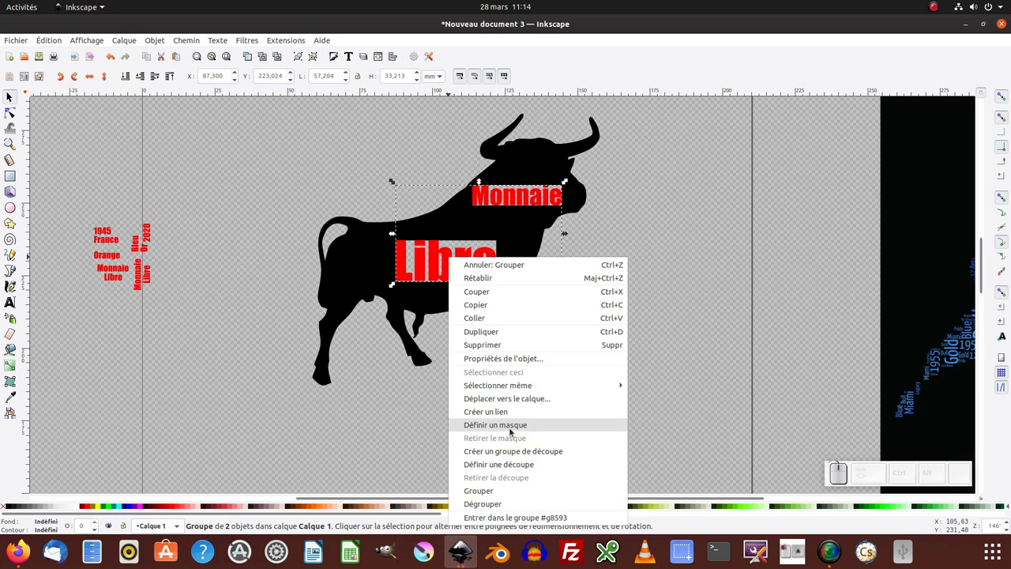
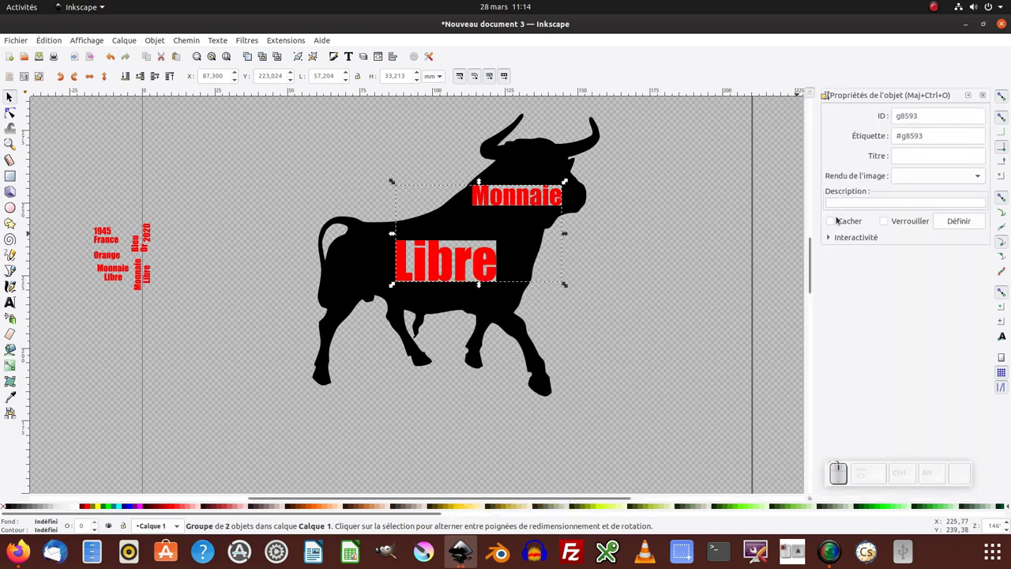
pyautogui.click(833, 224)
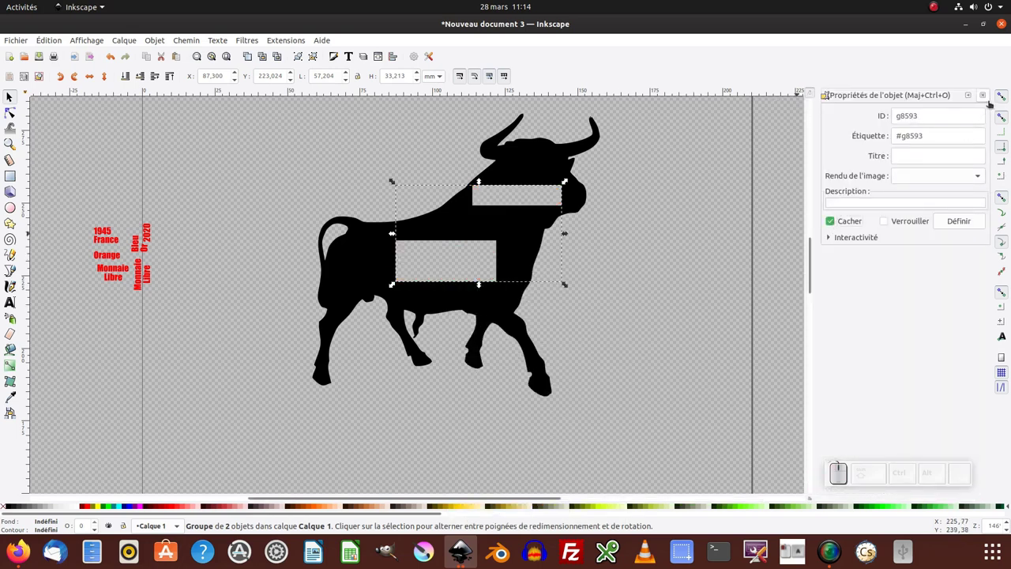
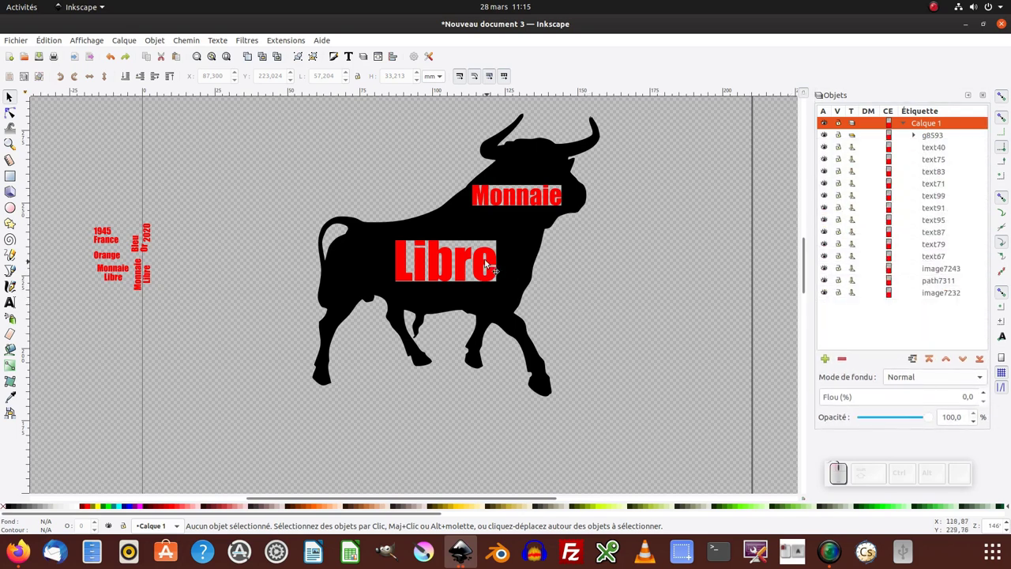
pyautogui.click(470, 255)
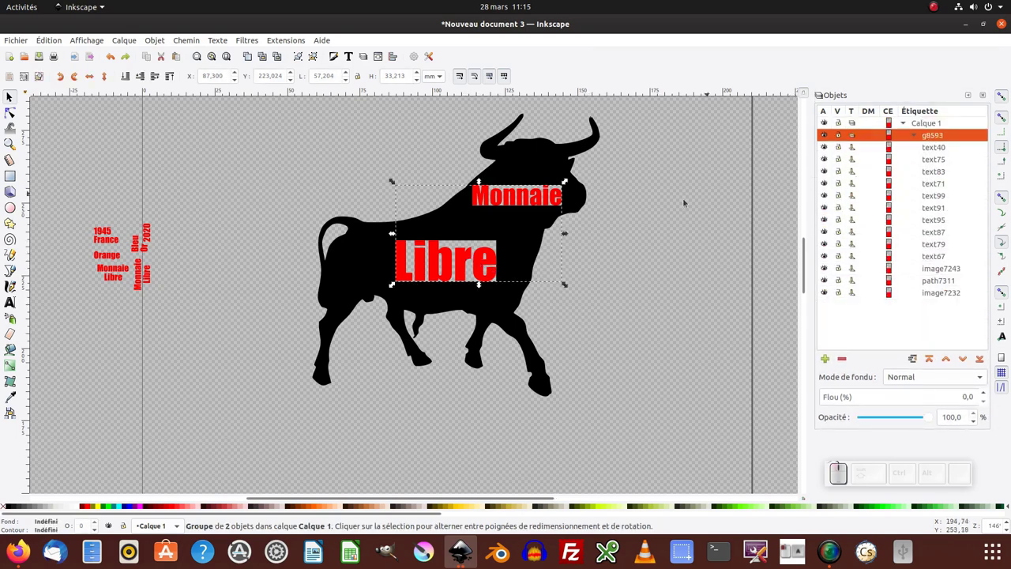
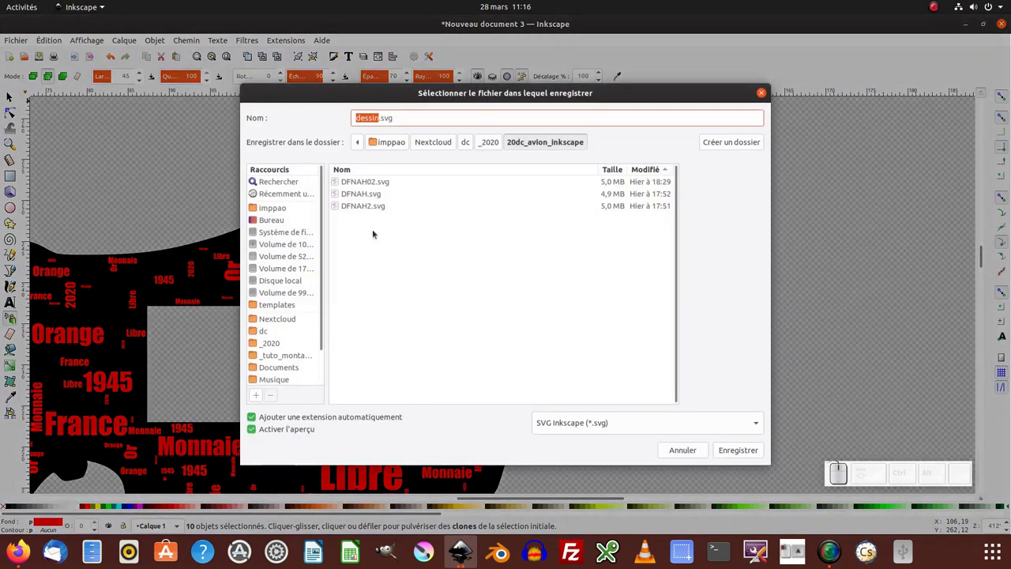
# Step: Target the Desktop folder and start entering the file name 20dc_nuage_de_mots_taureau
pyautogui.click(279, 222)
pyautogui.press('KP_2')
pyautogui.press('KP_0')
pyautogui.press('d')
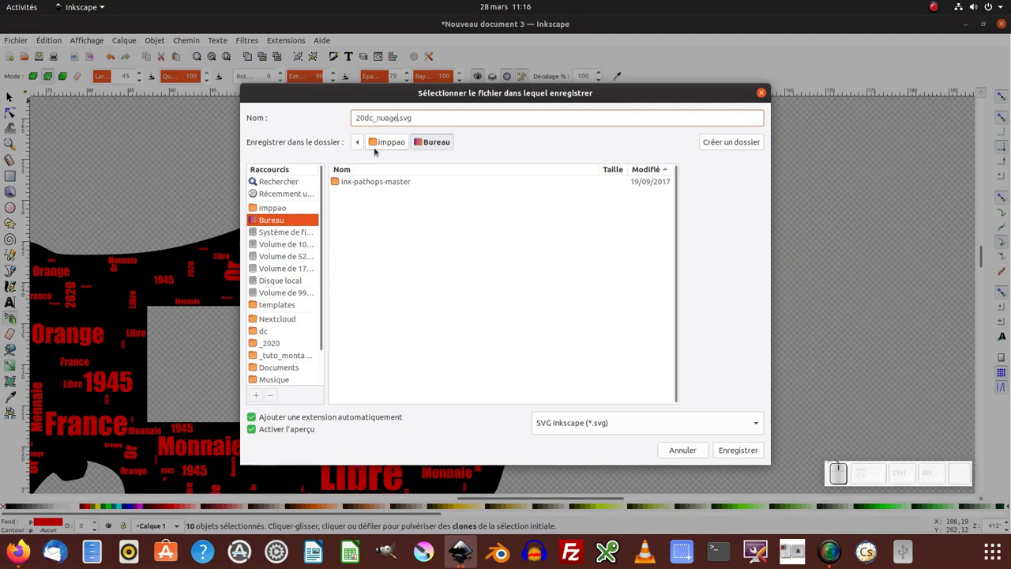
pyautogui.press('d')
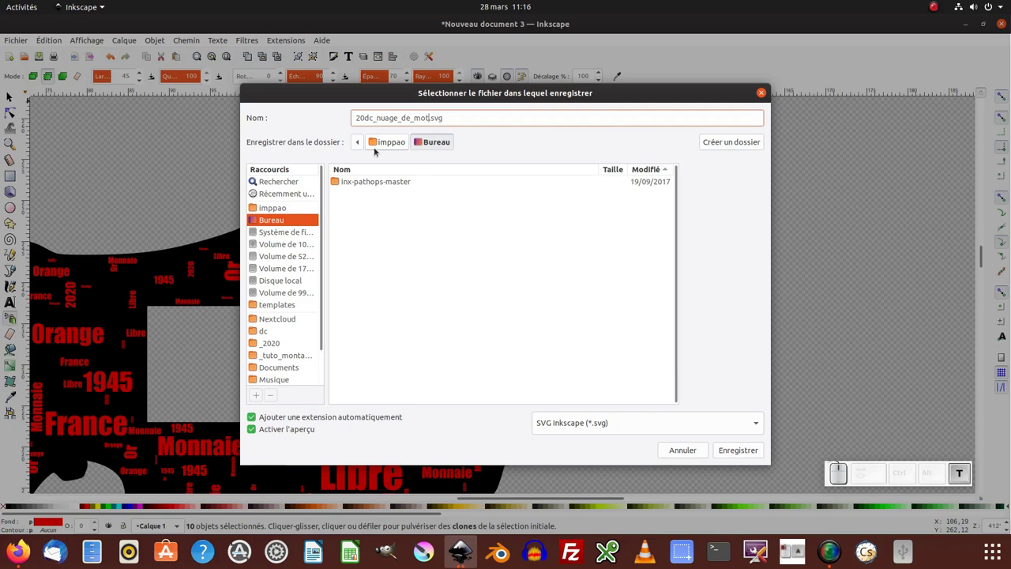
pyautogui.press('s')
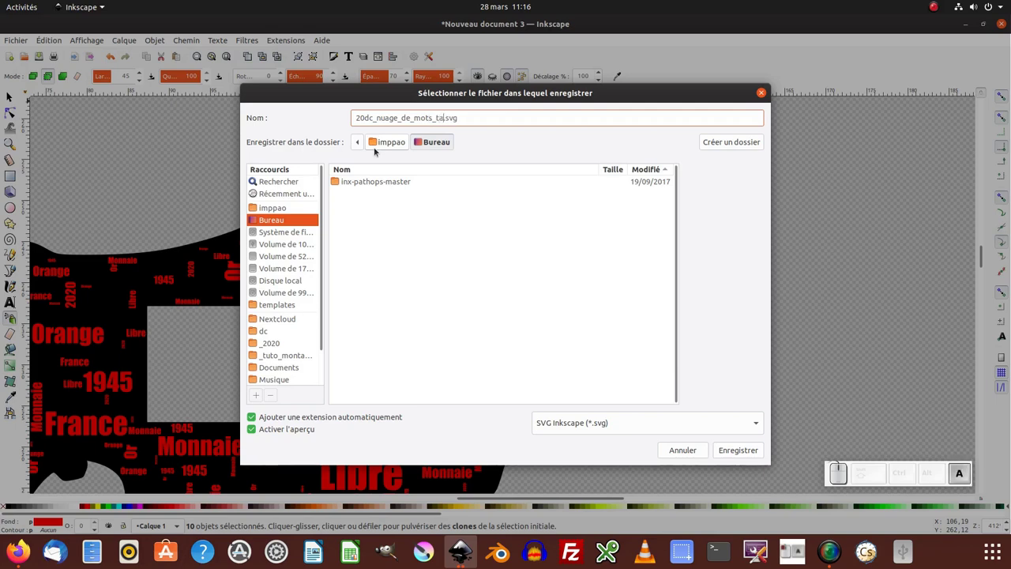
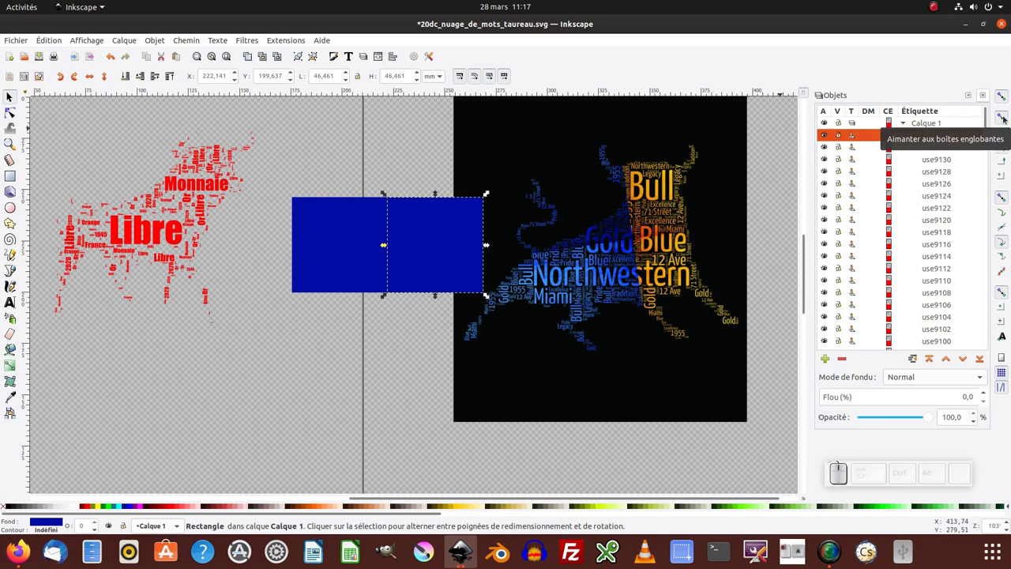
# Step: Duplicate and arrange blue squares into a 2×2 grid beside the reference image
pyautogui.click(389, 174)
pyautogui.moveTo(419, 232); pyautogui.dragTo(415, 194)
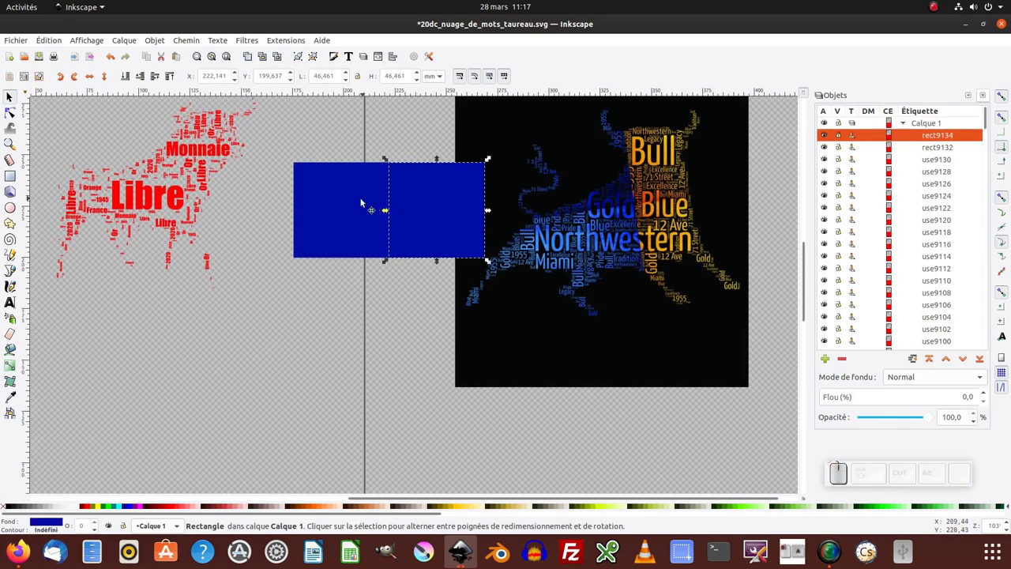
pyautogui.click(366, 202)
pyautogui.press('ctrl+d')
pyautogui.moveTo(391, 168); pyautogui.dragTo(389, 423)
pyautogui.click(389, 424)
pyautogui.moveTo(371, 305); pyautogui.dragTo(373, 334)
pyautogui.press('ctrl+z')
# Step: Select individual squares and recolour them by picking colours from the reference image
pyautogui.click(422, 221)
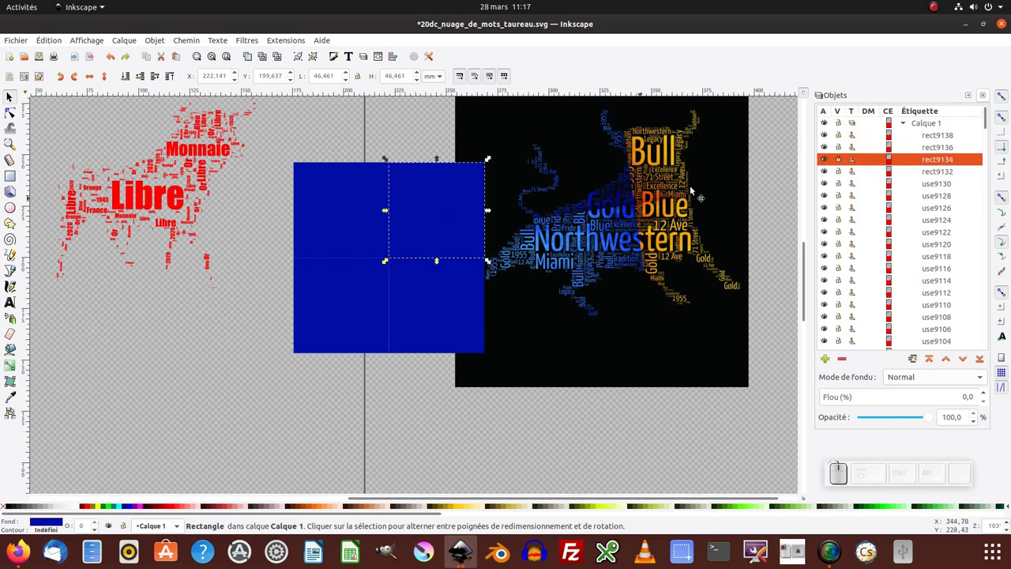
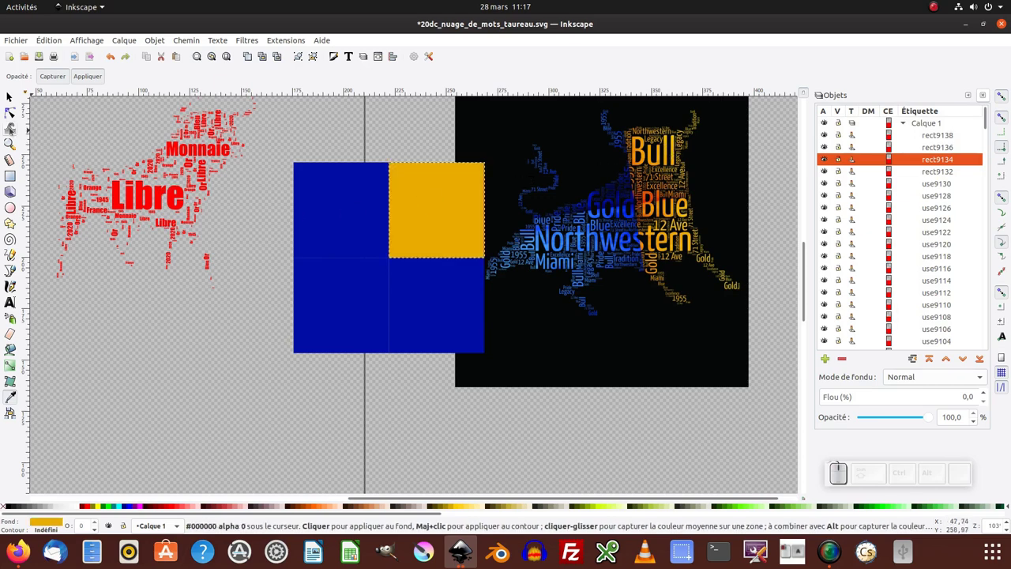
pyautogui.press('F1')
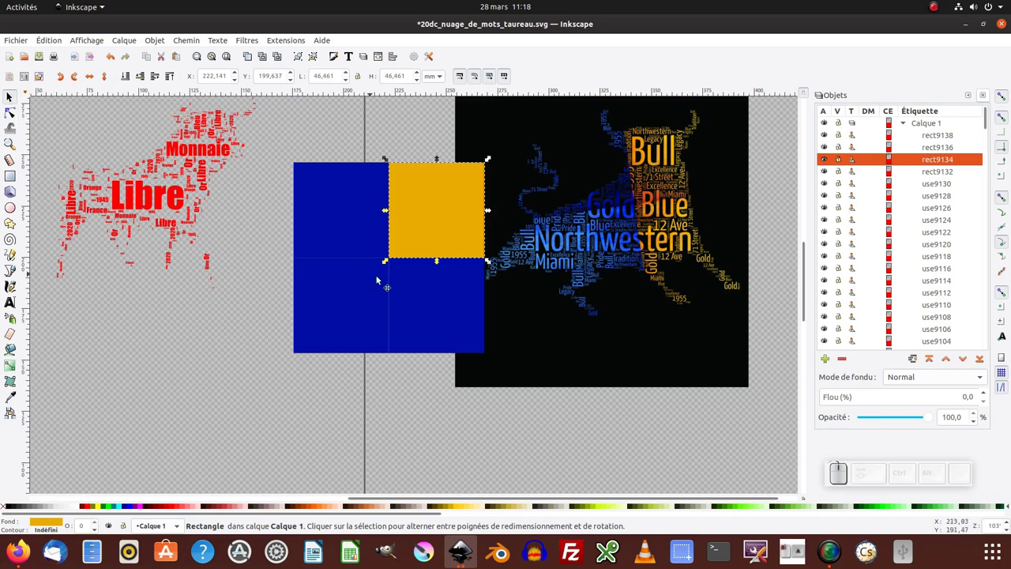
pyautogui.click(433, 288)
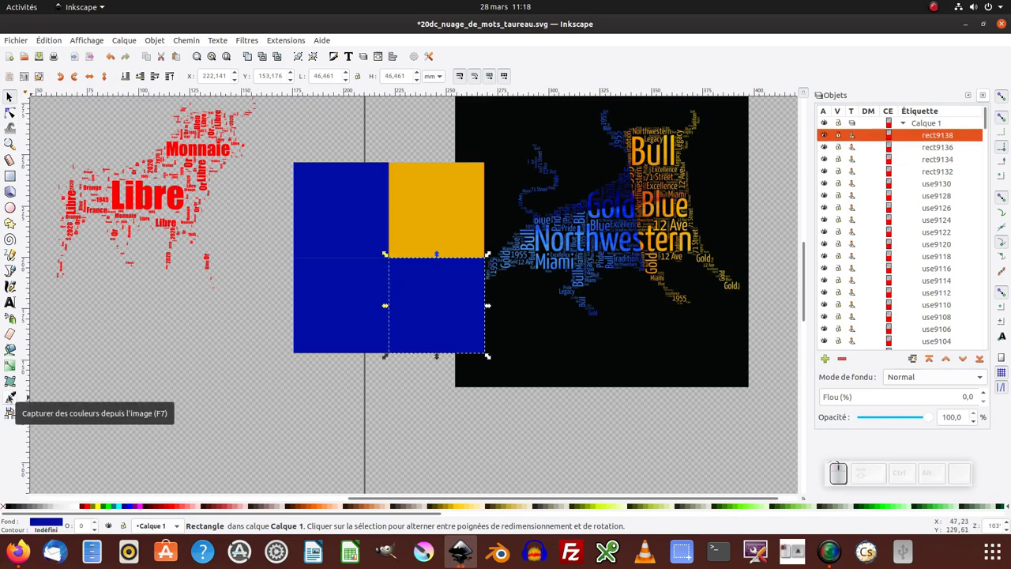
pyautogui.press('F7')
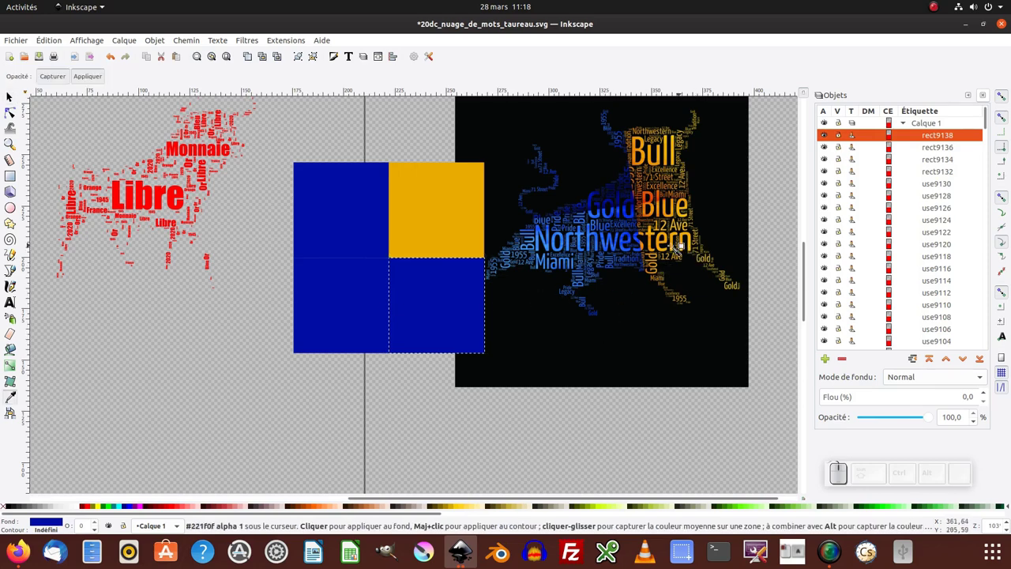
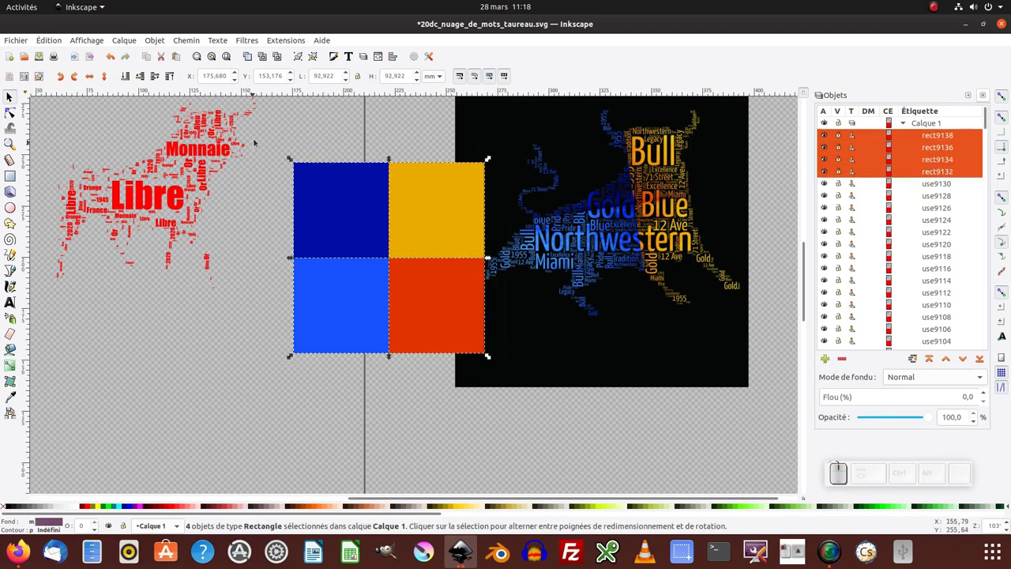
# Step: Group the four squares and move the grid onto the red word cloud
pyautogui.click(274, 137)
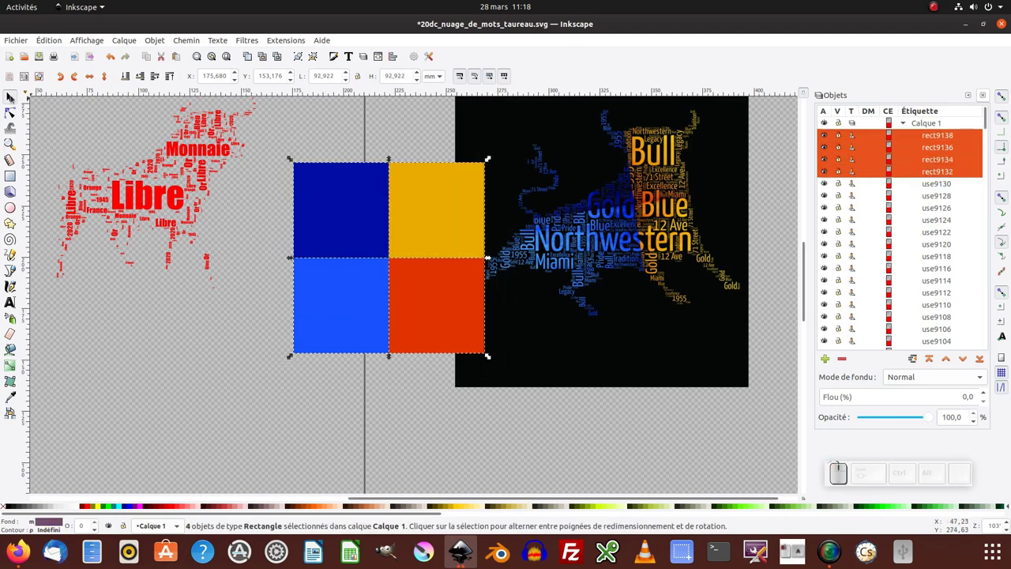
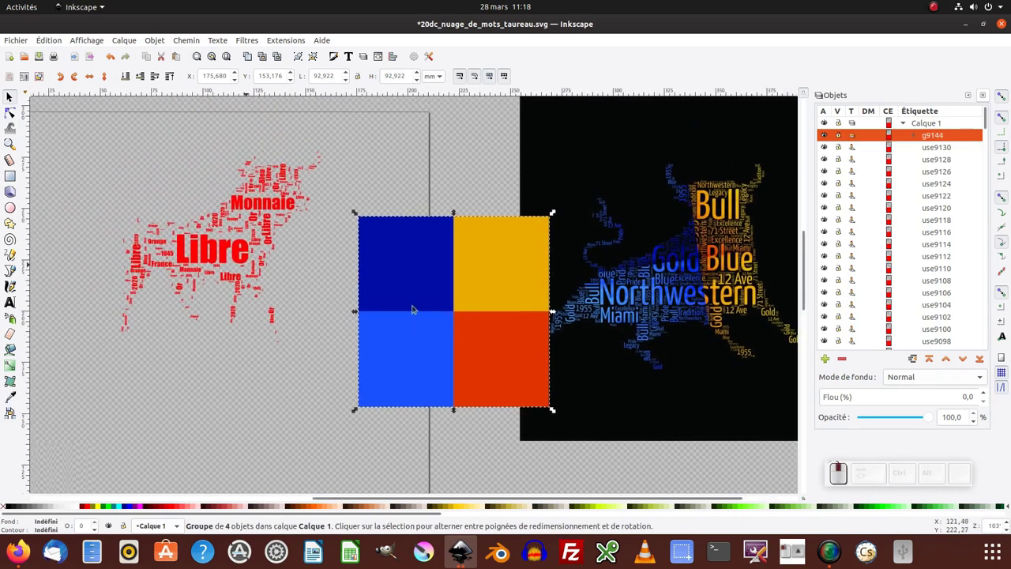
pyautogui.moveTo(468, 304); pyautogui.dragTo(320, 332)
pyautogui.moveTo(322, 335); pyautogui.dragTo(314, 306)
pyautogui.click(312, 304)
# Step: Enlarge the grid to cover the bull, send it behind the word cloud and align it
pyautogui.moveTo(350, 135); pyautogui.dragTo(327, 166)
pyautogui.moveTo(320, 170); pyautogui.dragTo(228, 179)
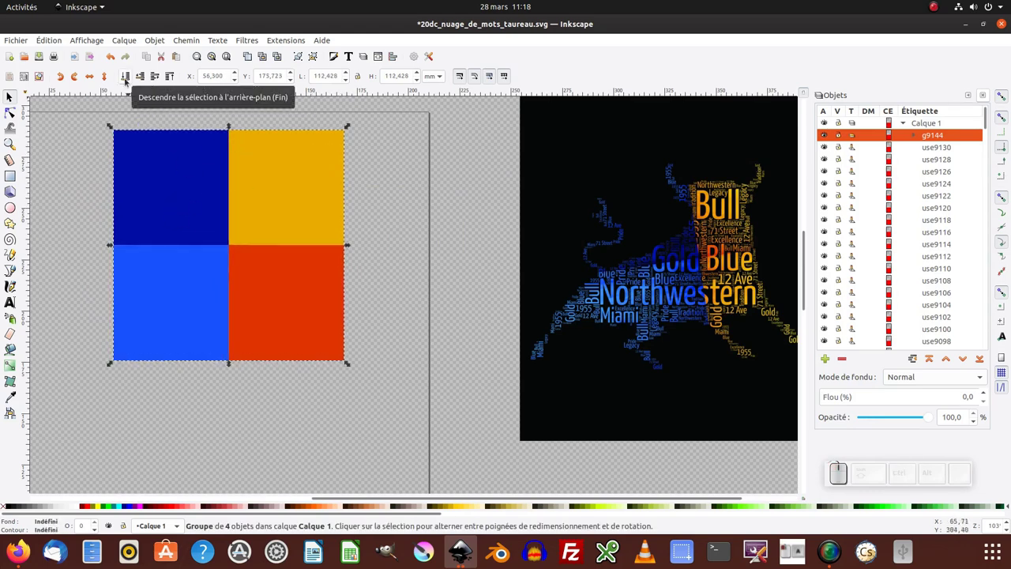
pyautogui.click(128, 79)
pyautogui.moveTo(402, 164); pyautogui.dragTo(426, 166)
pyautogui.click(346, 139)
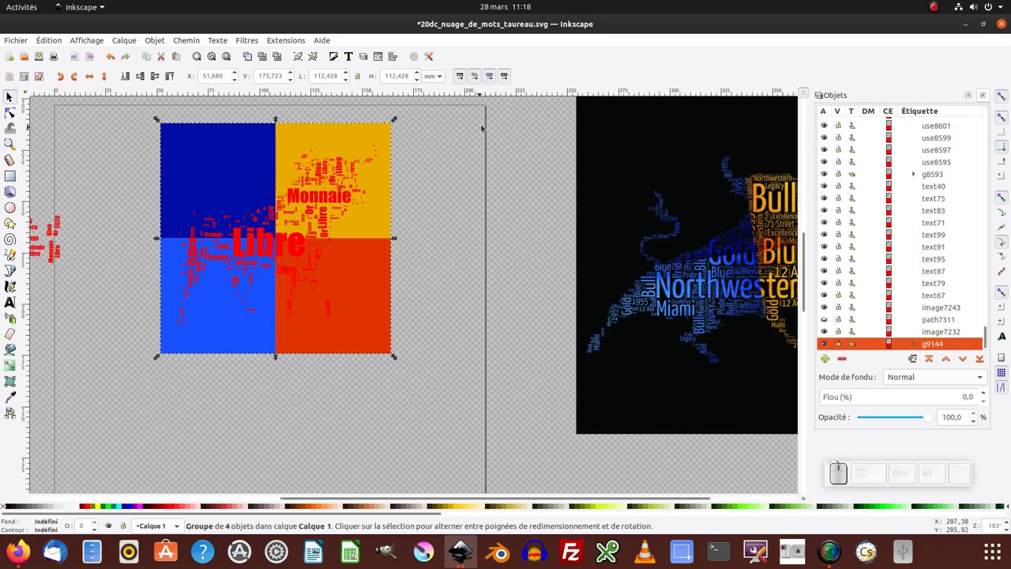
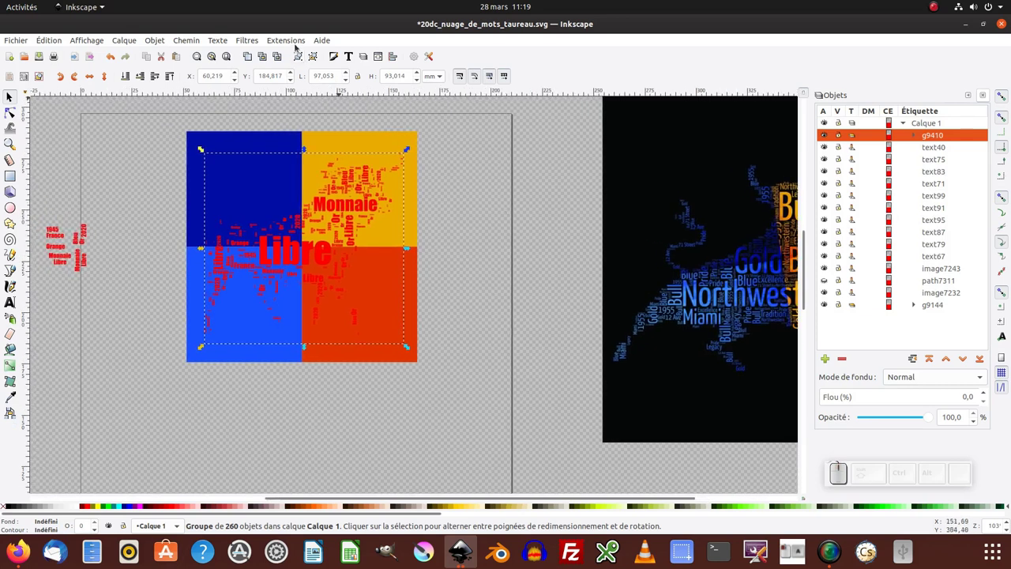
# Step: Rotate the four-colour grid by a few degrees behind the word cloud
pyautogui.moveTo(442, 202); pyautogui.dragTo(436, 220)
pyautogui.click(374, 252)
pyautogui.click(382, 133)
pyautogui.click(388, 137)
pyautogui.moveTo(471, 122); pyautogui.dragTo(411, 212)
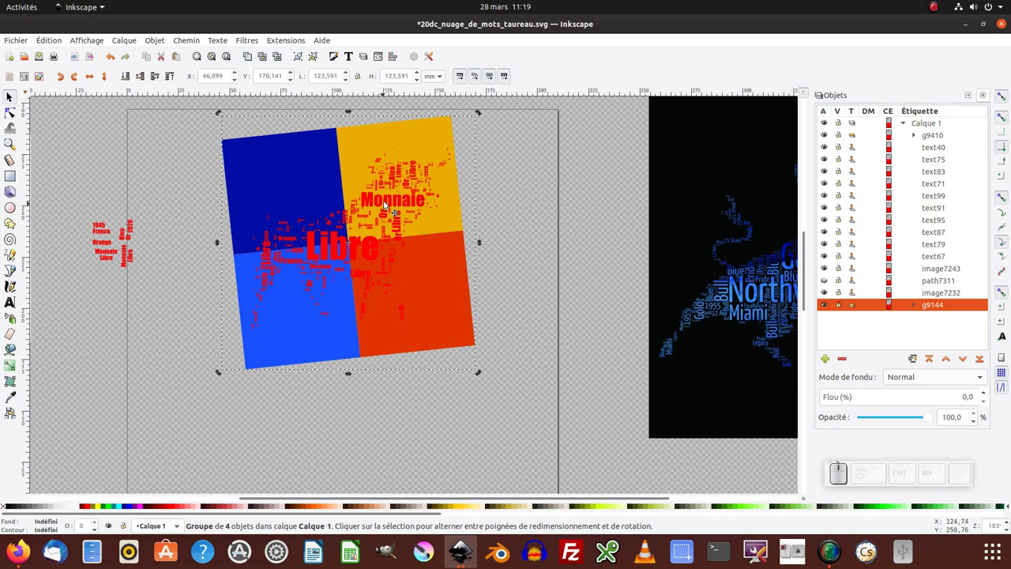
# Step: Select the word cloud with the grid and bring up the context menu for masking
pyautogui.click(385, 199)
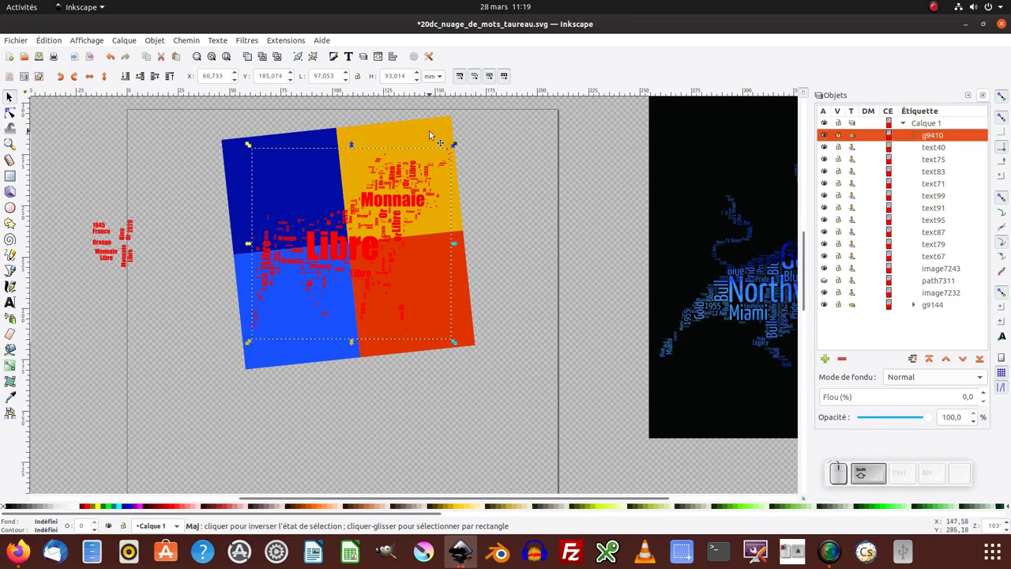
pyautogui.click(434, 132)
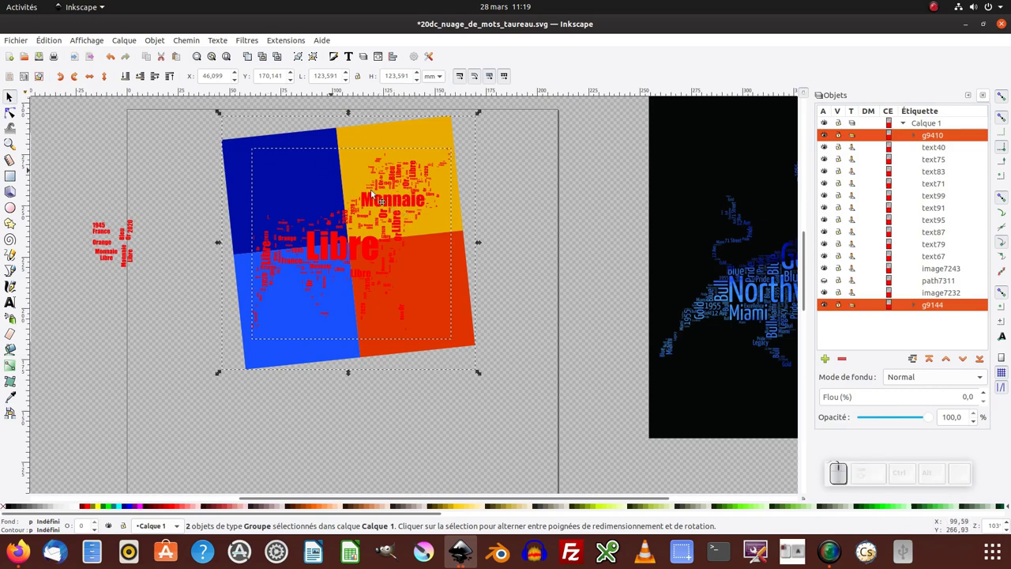
pyautogui.rightClick(387, 202)
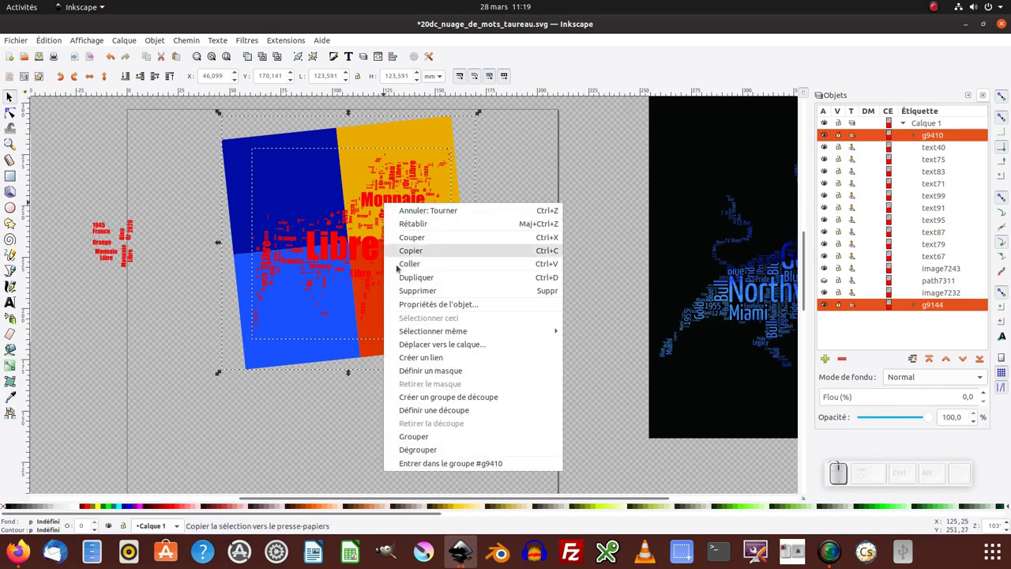
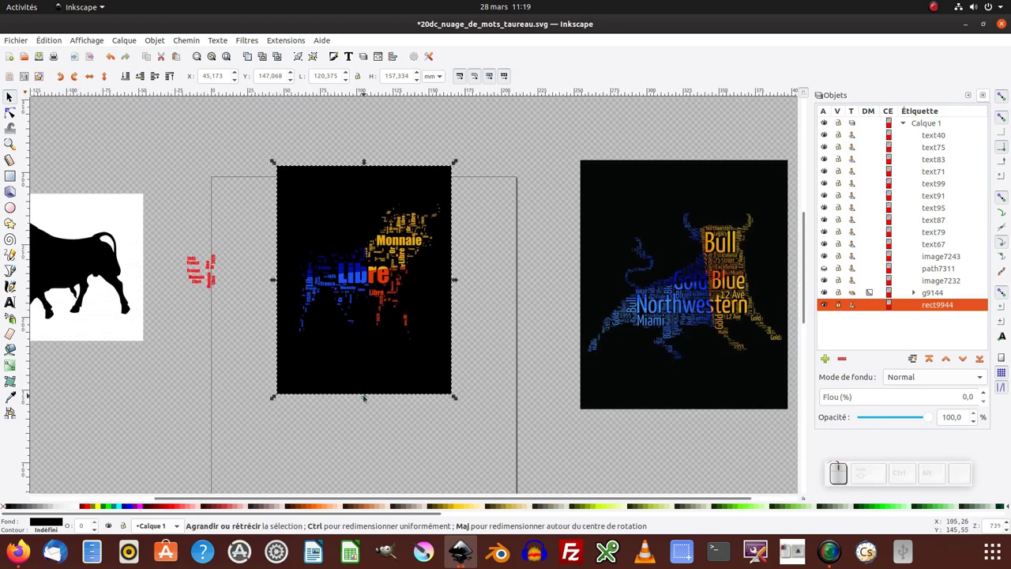
# Step: Shorten the black rectangle, centre the view on it and reselect it
pyautogui.moveTo(367, 395); pyautogui.dragTo(368, 300)
pyautogui.middleClick(358, 296)
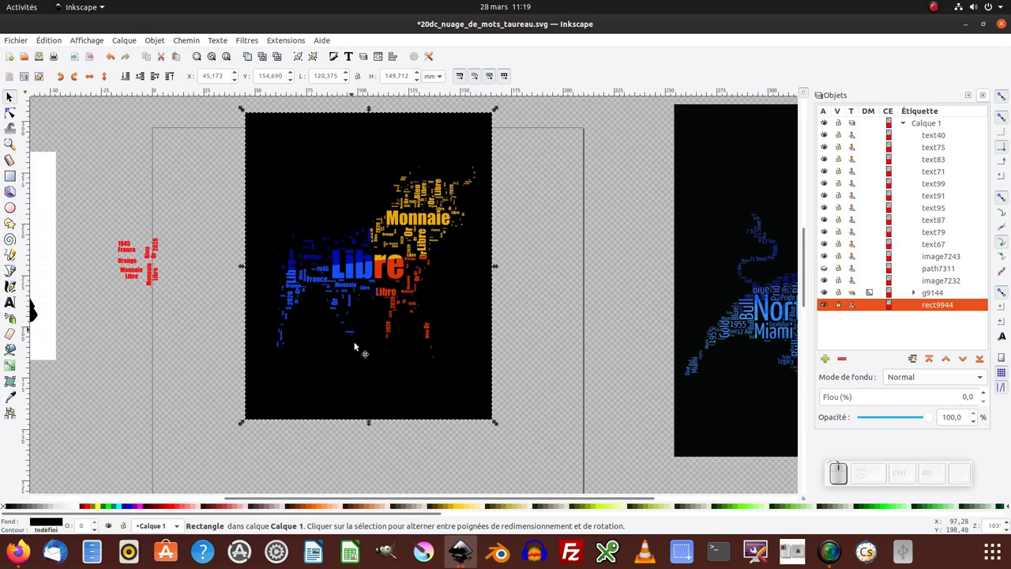
pyautogui.moveTo(385, 310); pyautogui.dragTo(427, 274)
pyautogui.click(428, 274)
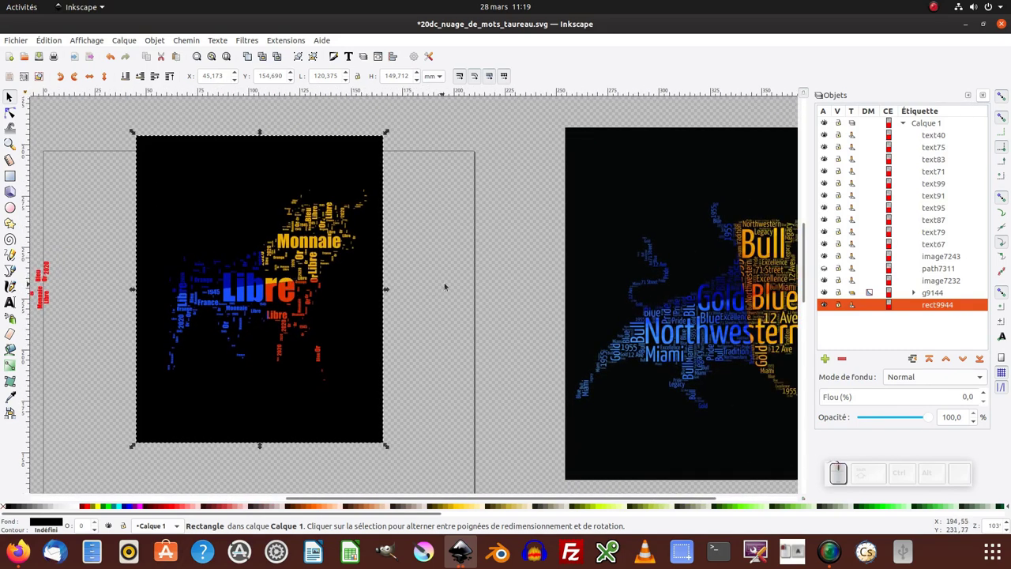
pyautogui.click(450, 282)
pyautogui.click(422, 304)
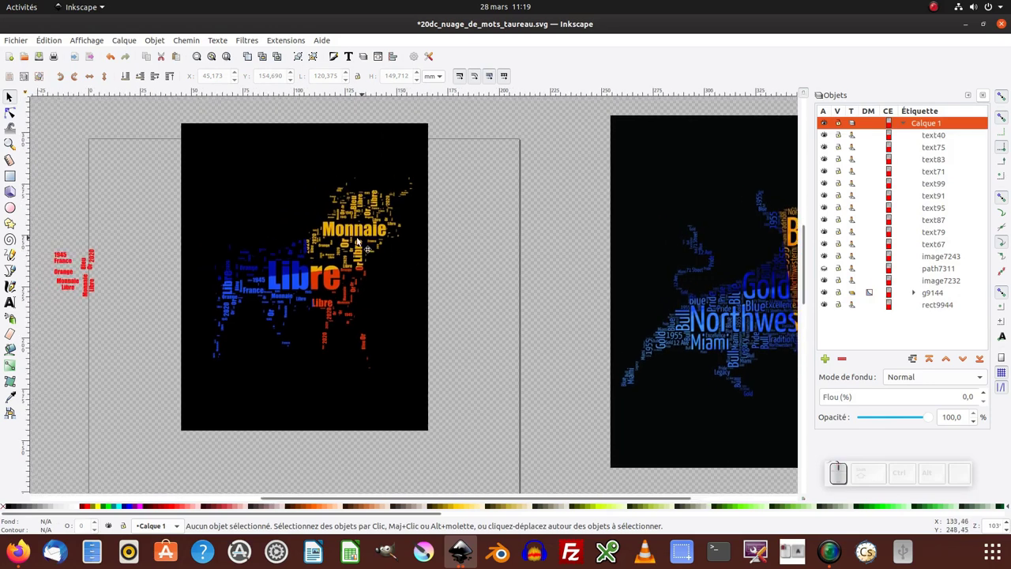
pyautogui.click(447, 258)
# Step: Undo the black rectangle and mask back to the untilted grid behind the red cloud
pyautogui.press('ctrl+z')
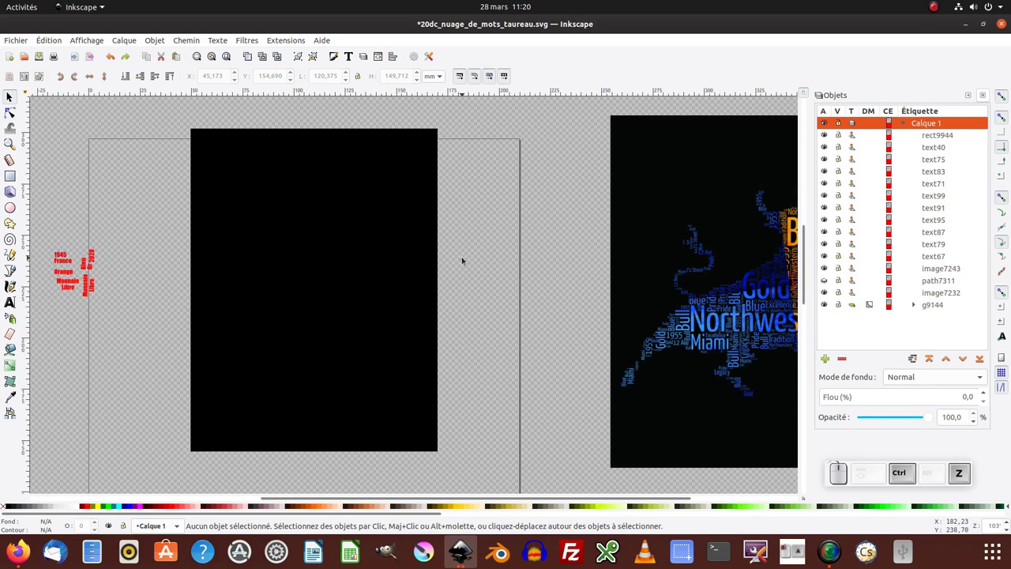
pyautogui.press('ctrl+shift+z')
pyautogui.click(417, 270)
pyautogui.press('ctrl+x')
pyautogui.press('ctrl+shift+z')
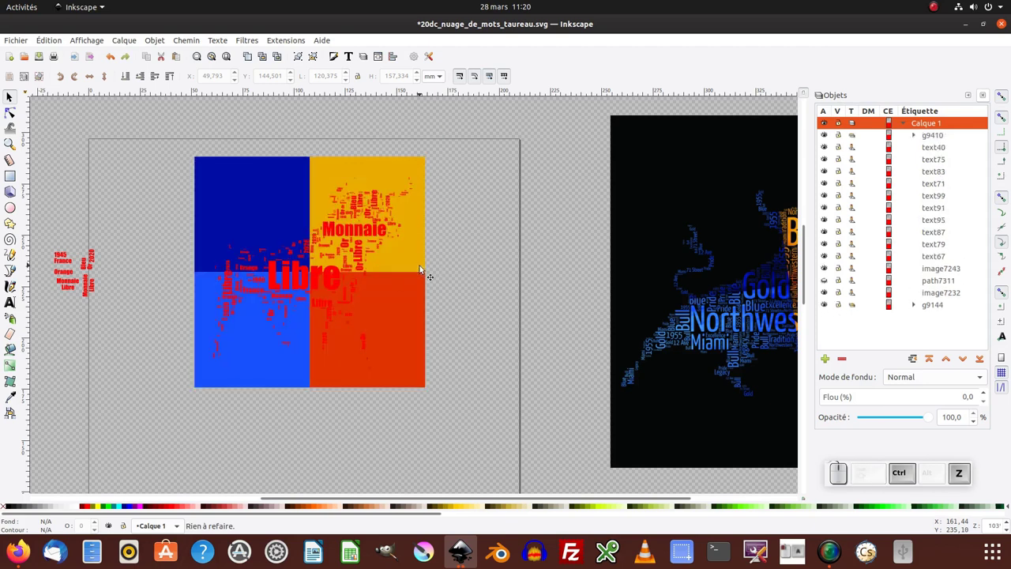
# Step: Enlarge a tiny Monnaie clone above the large Monnaie word, then zoom back out to the whole composition
pyautogui.click(351, 225)
pyautogui.click(355, 253)
pyautogui.middleClick(346, 220)
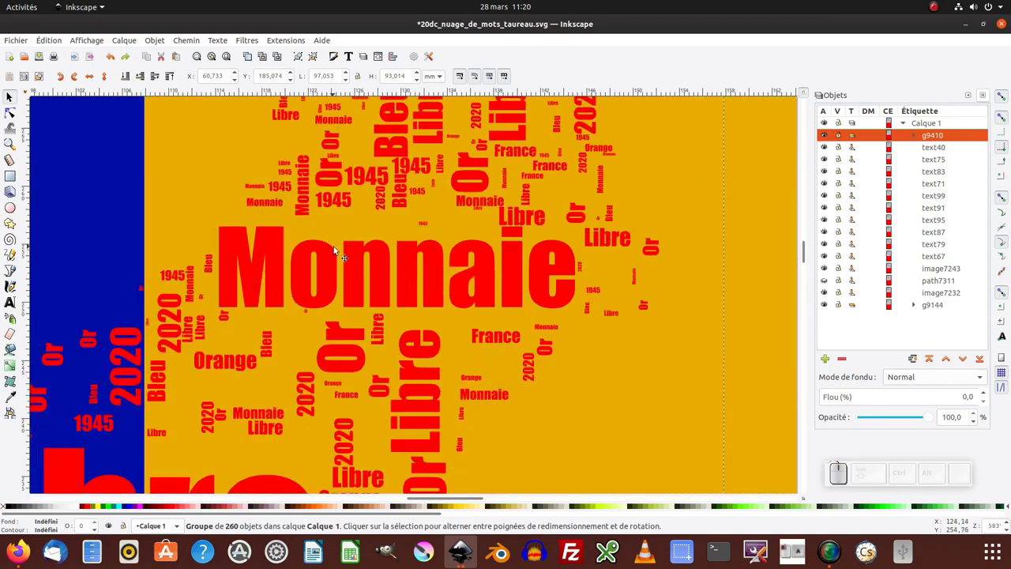
pyautogui.click(358, 254)
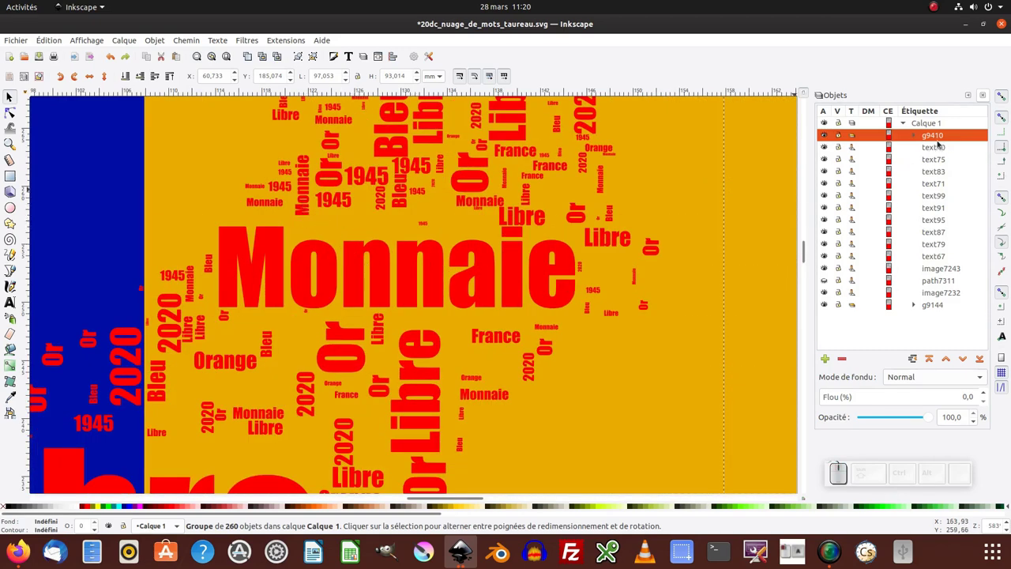
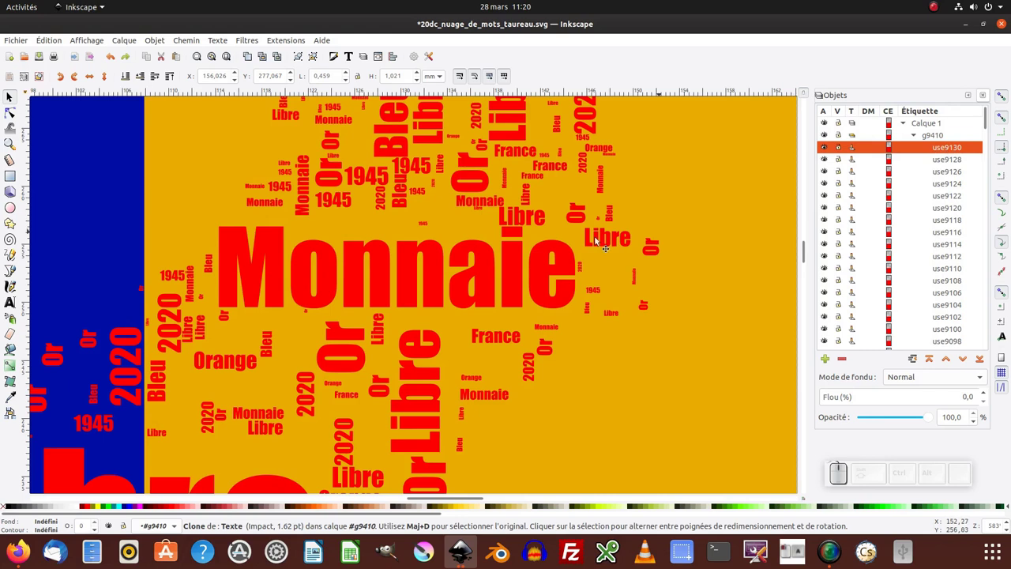
pyautogui.click(427, 225)
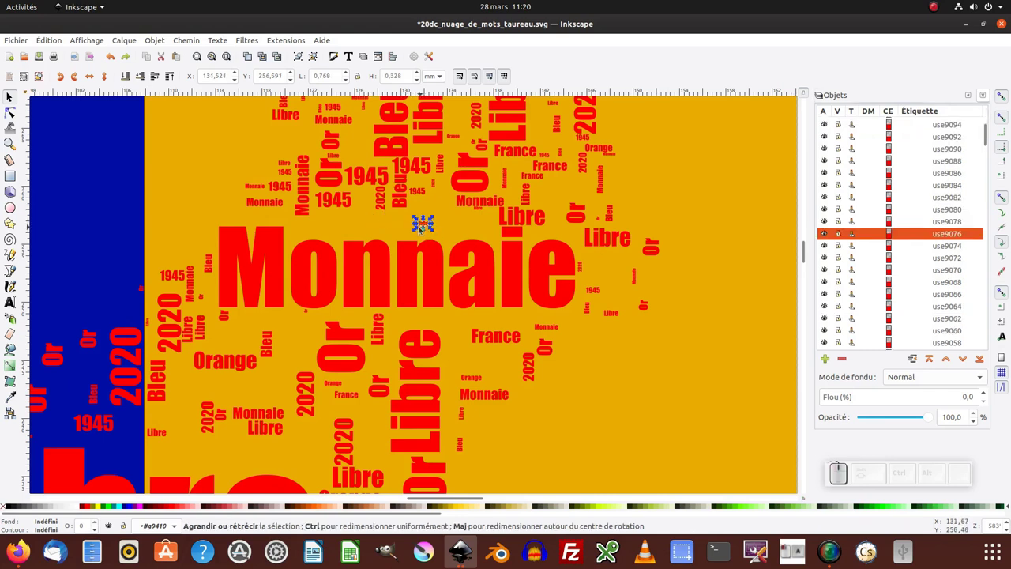
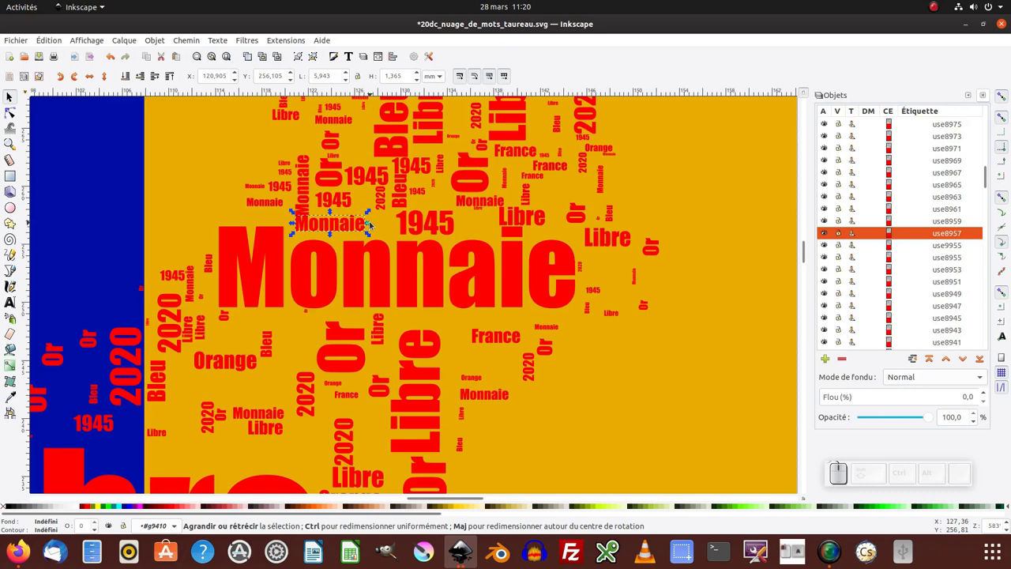
pyautogui.press('ctrl+z')
pyautogui.press('ctrl+-')
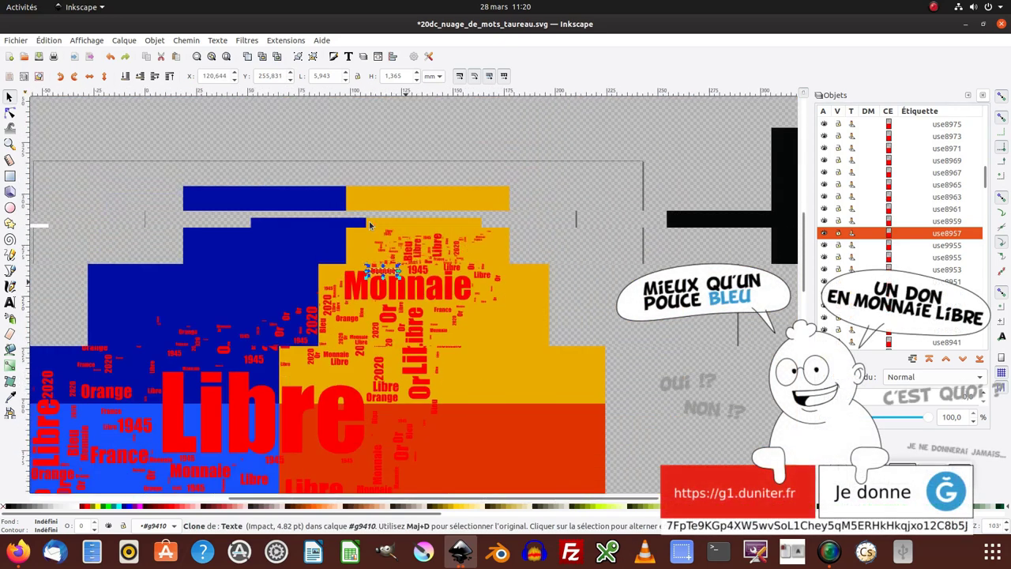